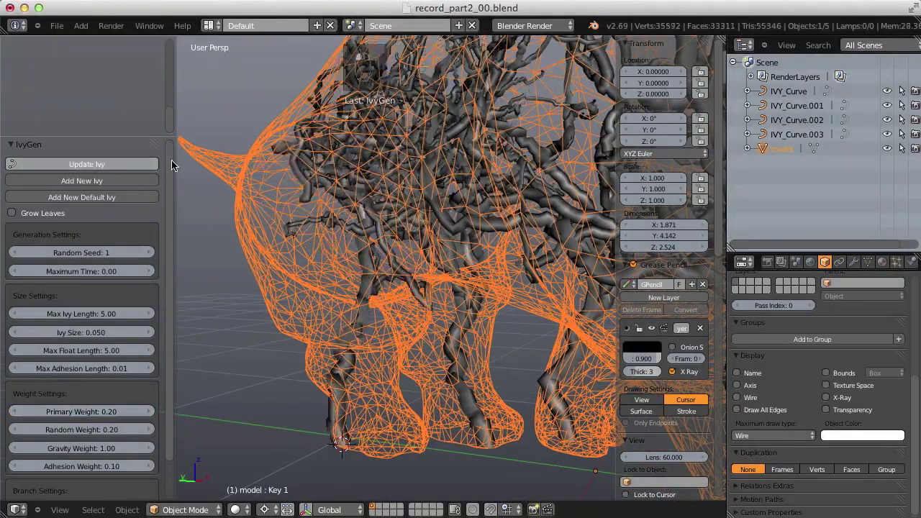
# Reveal the hidden sculpted rhino model in the empty scene with Alt+H
pyautogui.middleClick(311, 191)
pyautogui.press('KP_Decimal')
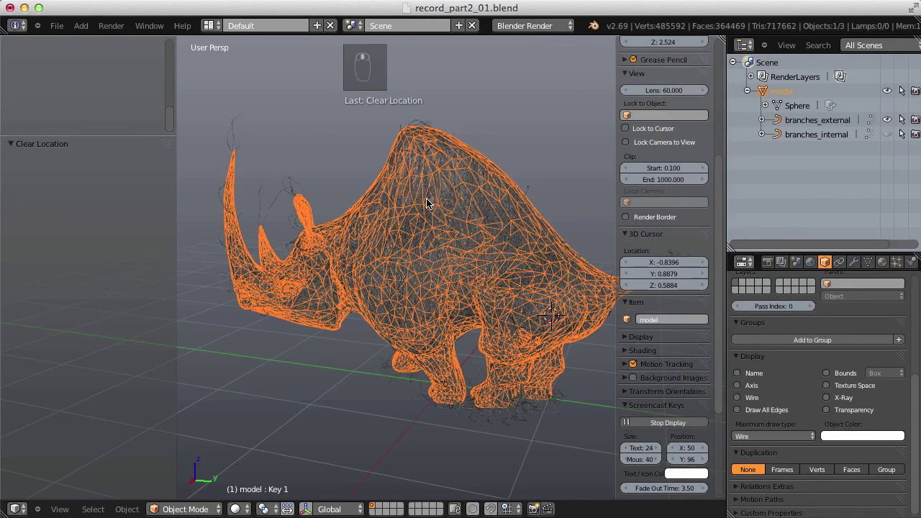
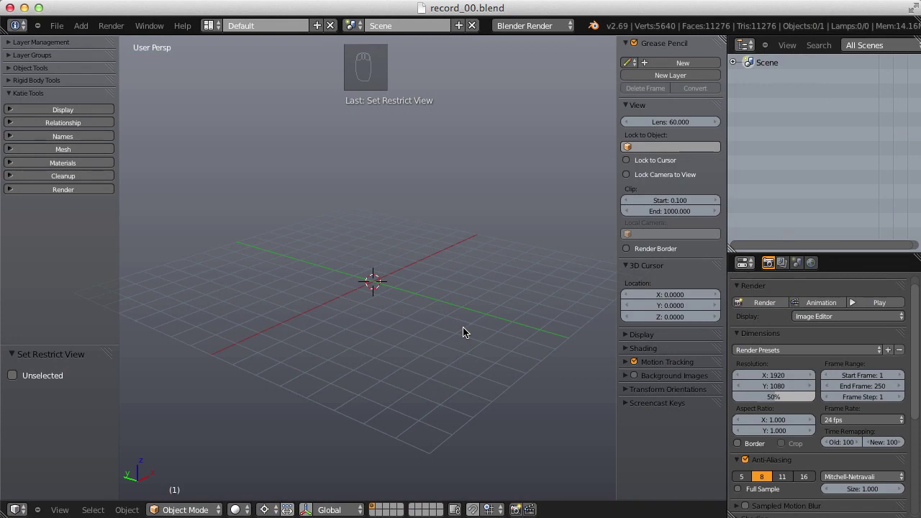
pyautogui.press('alt+h')
# Orbit the viewport in to examine the rhino's head close up
pyautogui.moveTo(419, 211); pyautogui.dragTo(297, 271)
pyautogui.middleClick(421, 276)
pyautogui.moveTo(303, 282); pyautogui.dragTo(368, 338)
pyautogui.middleClick(369, 332)
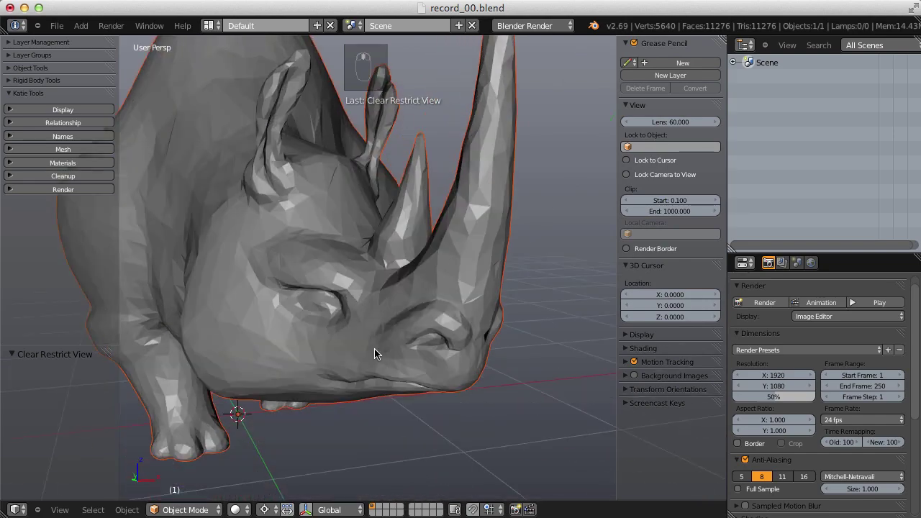
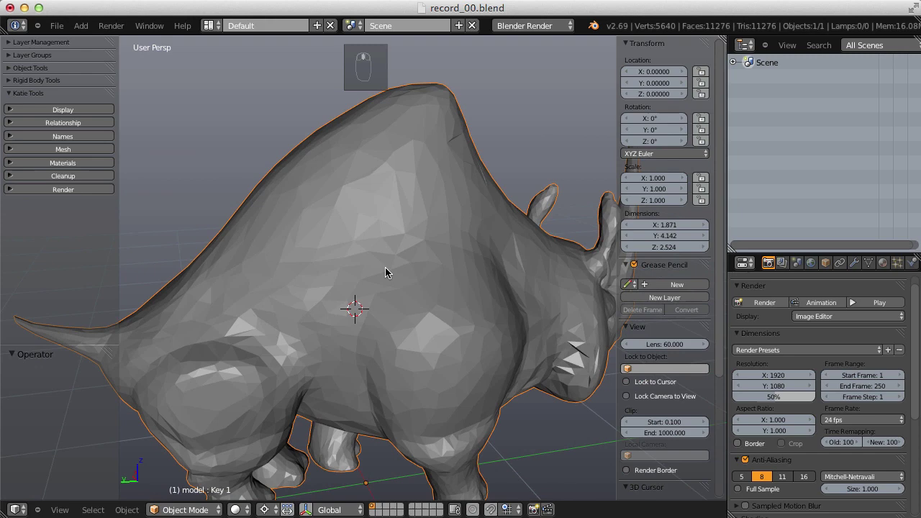
# Add an ivy to the selected rhino mesh via Shift+A > Curve > Add Ivy to Mesh
pyautogui.press('shift+a')
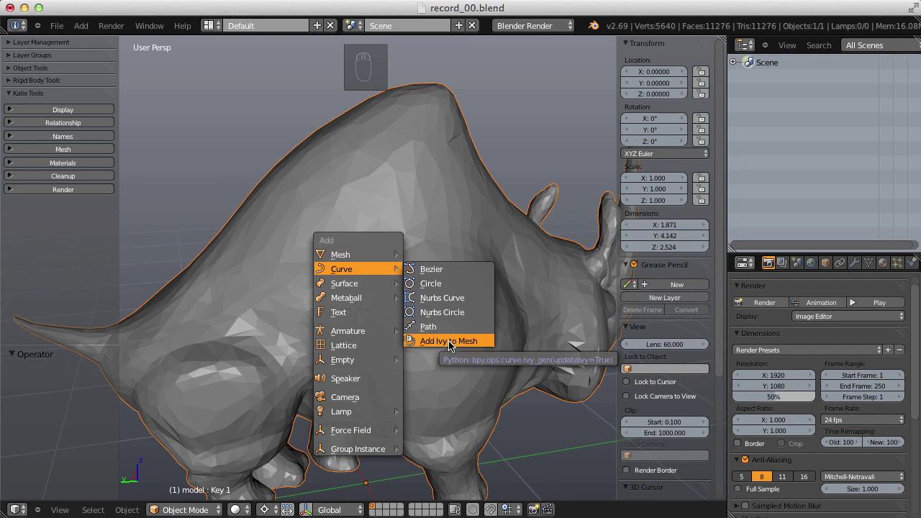
pyautogui.middleClick(461, 282)
# Orbit around the new leafy ivy on the rhino to inspect it from several sides
pyautogui.moveTo(482, 334); pyautogui.dragTo(422, 378)
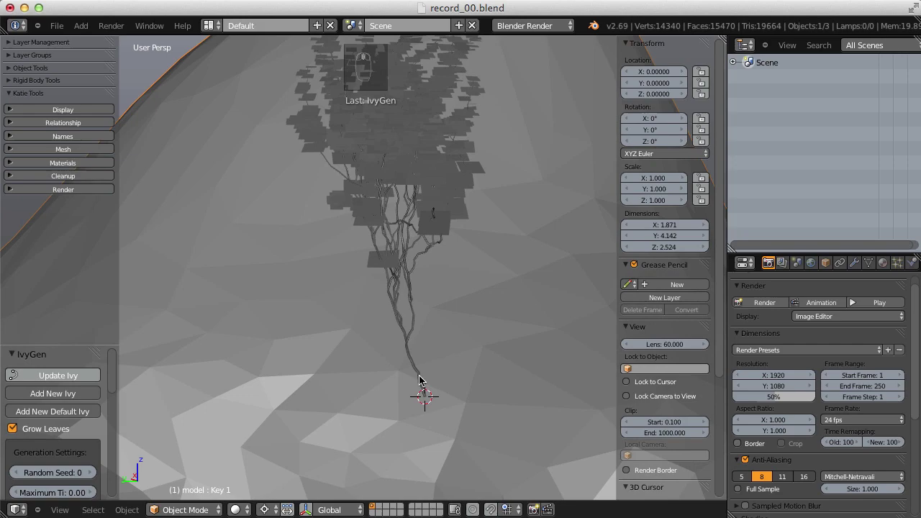
pyautogui.moveTo(406, 215); pyautogui.dragTo(407, 314)
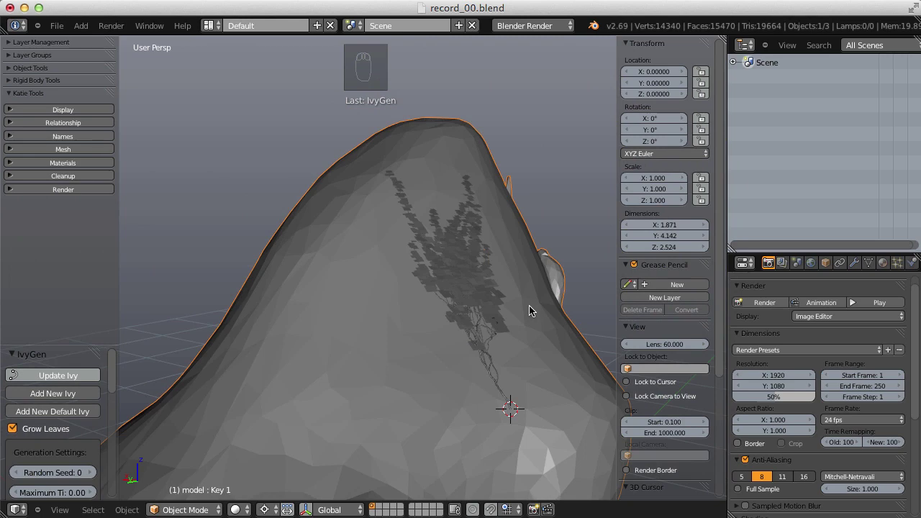
pyautogui.moveTo(358, 312); pyautogui.dragTo(408, 298)
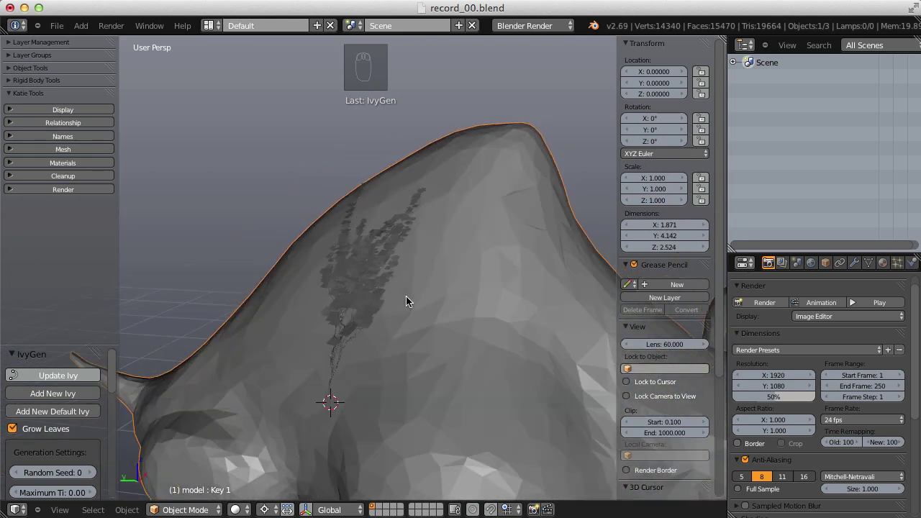
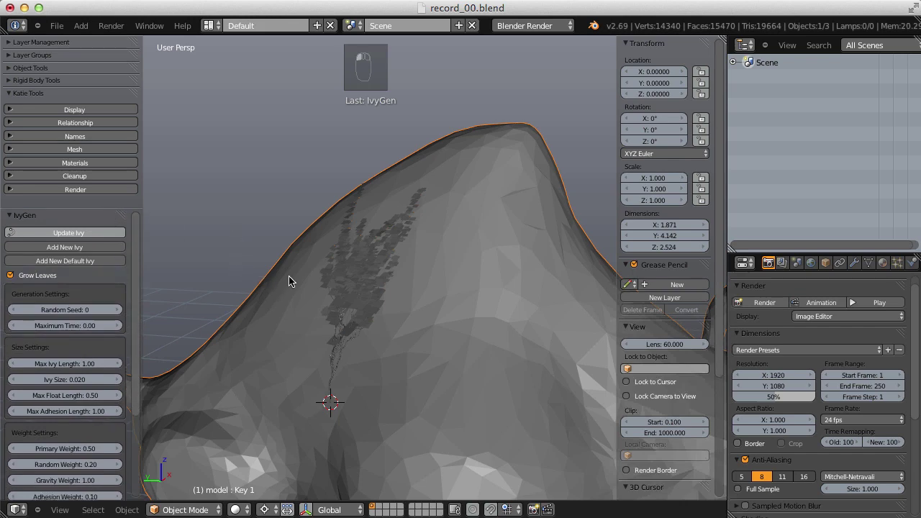
pyautogui.press('g')
pyautogui.moveTo(262, 257); pyautogui.dragTo(307, 247)
pyautogui.press('alt+g')
pyautogui.moveTo(376, 212); pyautogui.dragTo(336, 276)
pyautogui.press('x')
pyautogui.moveTo(345, 279); pyautogui.dragTo(350, 302)
pyautogui.press('x')
pyautogui.press('shift+a')
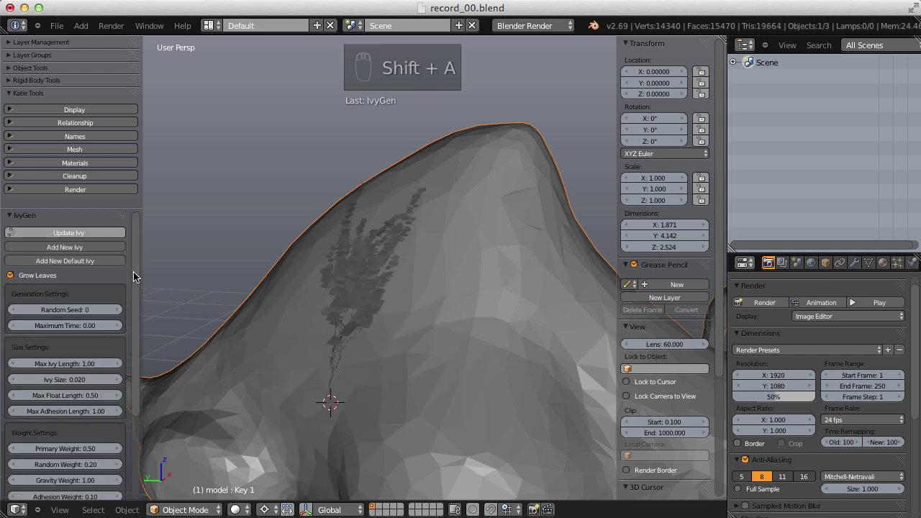
pyautogui.moveTo(136, 247); pyautogui.dragTo(137, 227)
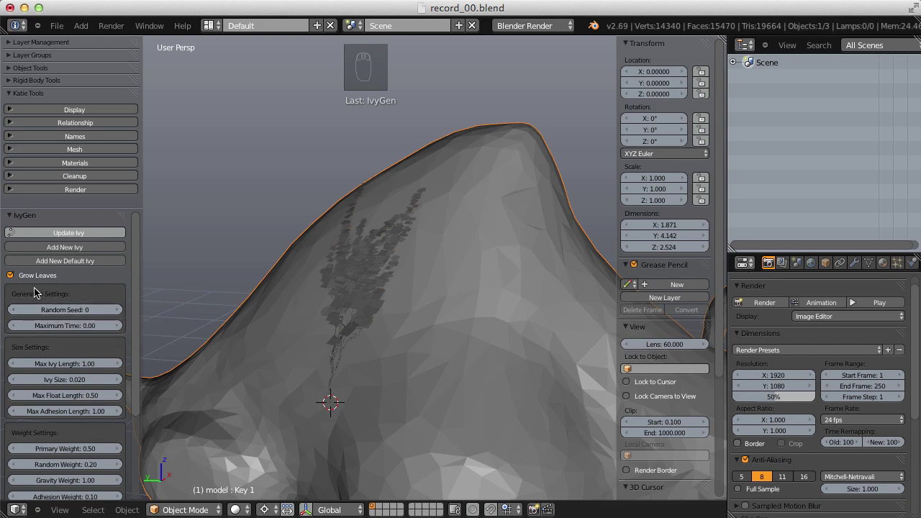
# Add several more ivy vines over the rhino using different random seeds
pyautogui.moveTo(114, 309); pyautogui.dragTo(364, 227)
pyautogui.moveTo(463, 252); pyautogui.dragTo(115, 310)
pyautogui.moveTo(115, 311); pyautogui.dragTo(91, 236)
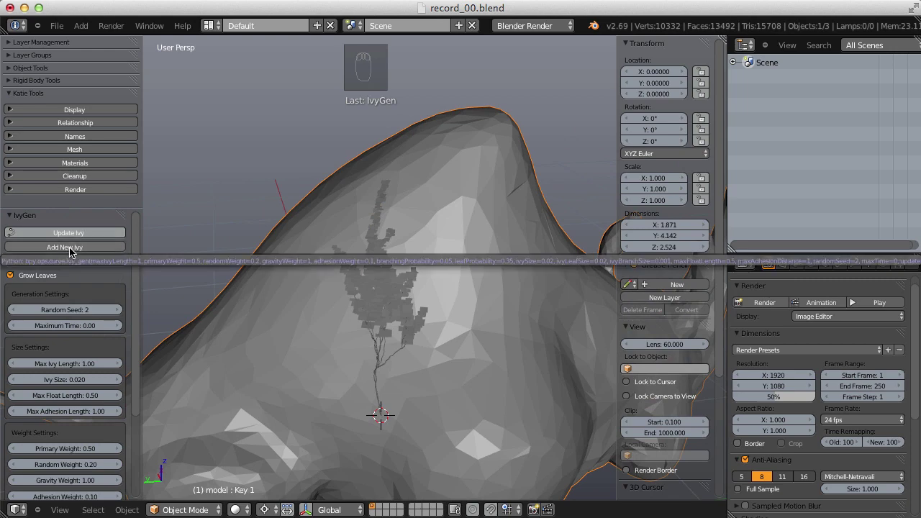
pyautogui.middleClick(462, 265)
pyautogui.moveTo(413, 327); pyautogui.dragTo(72, 250)
pyautogui.moveTo(72, 251); pyautogui.dragTo(490, 231)
pyautogui.middleClick(438, 218)
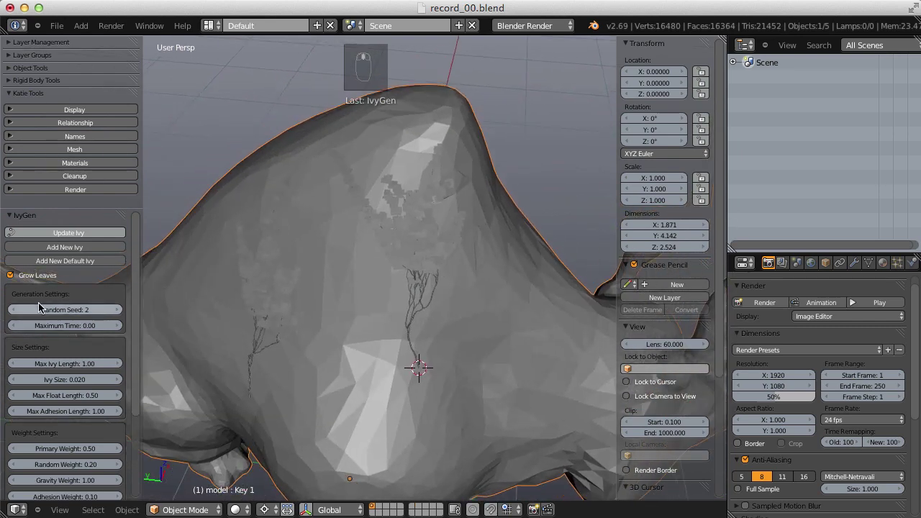
# Grow the latest ivy with Grow Leaves turned off and look over the result
pyautogui.moveTo(18, 310); pyautogui.dragTo(554, 246)
pyautogui.moveTo(554, 247); pyautogui.dragTo(319, 221)
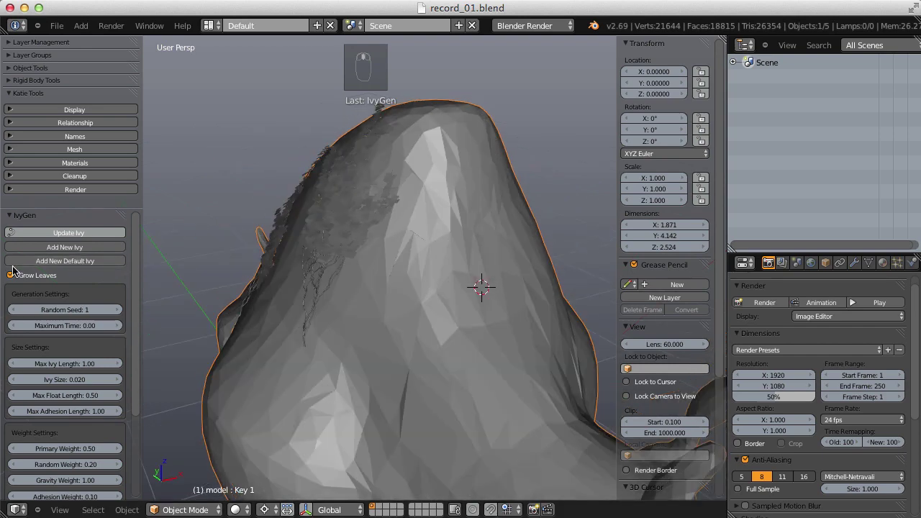
pyautogui.moveTo(49, 265); pyautogui.dragTo(399, 285)
pyautogui.moveTo(420, 290); pyautogui.dragTo(472, 269)
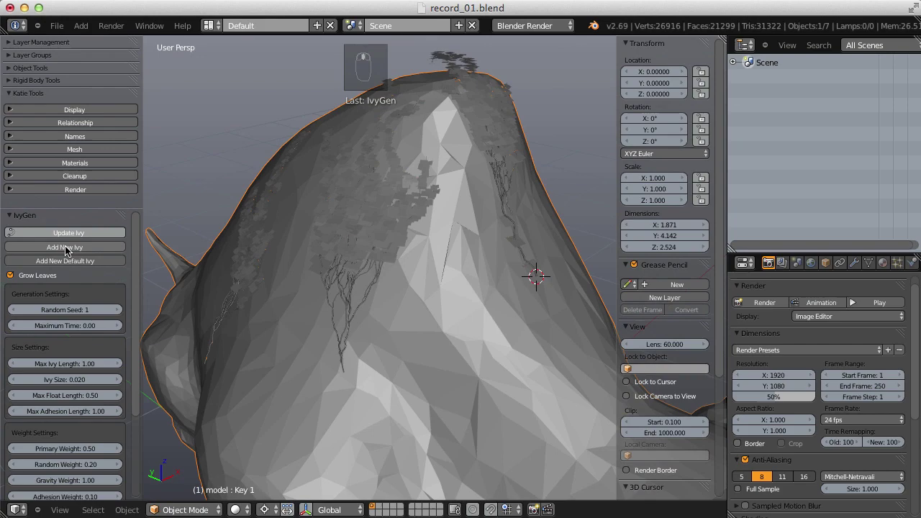
pyautogui.middleClick(282, 215)
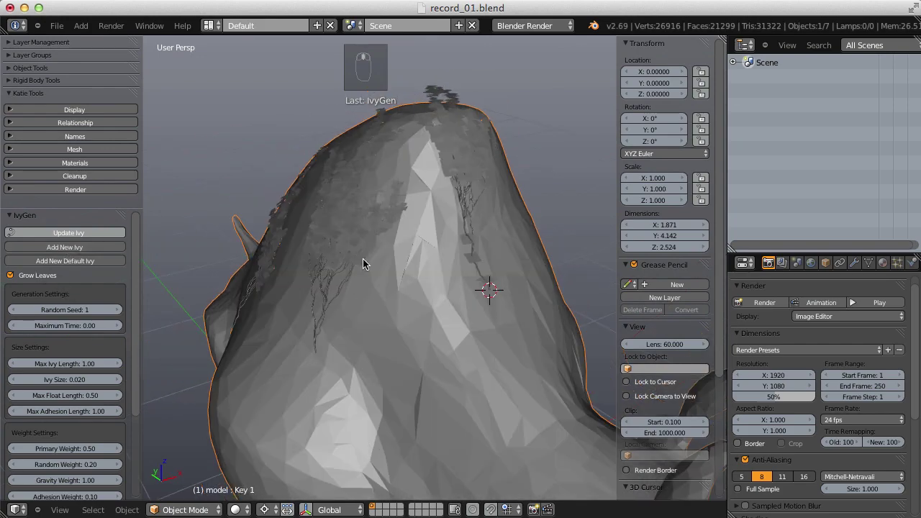
pyautogui.moveTo(416, 304); pyautogui.dragTo(12, 276)
pyautogui.moveTo(11, 274); pyautogui.dragTo(478, 198)
pyautogui.moveTo(477, 198); pyautogui.dragTo(169, 222)
pyautogui.moveTo(168, 222); pyautogui.dragTo(424, 221)
# Orbit and zoom around the rhino to inspect how the ivy vines and leaves cling to it
pyautogui.moveTo(425, 221); pyautogui.dragTo(444, 224)
pyautogui.moveTo(445, 224); pyautogui.dragTo(418, 231)
pyautogui.moveTo(506, 182); pyautogui.dragTo(457, 209)
pyautogui.middleClick(426, 224)
pyautogui.moveTo(458, 177); pyautogui.dragTo(479, 207)
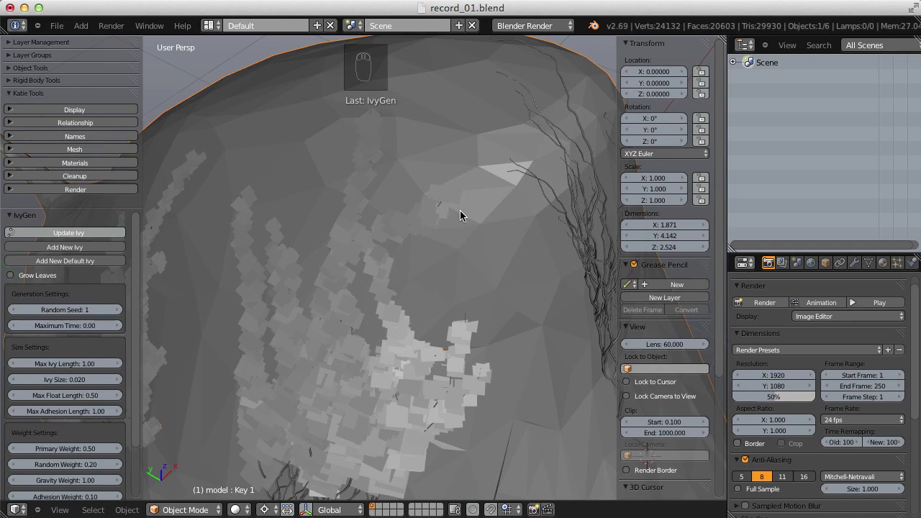
pyautogui.moveTo(446, 303); pyautogui.dragTo(512, 310)
pyautogui.moveTo(512, 310); pyautogui.dragTo(451, 254)
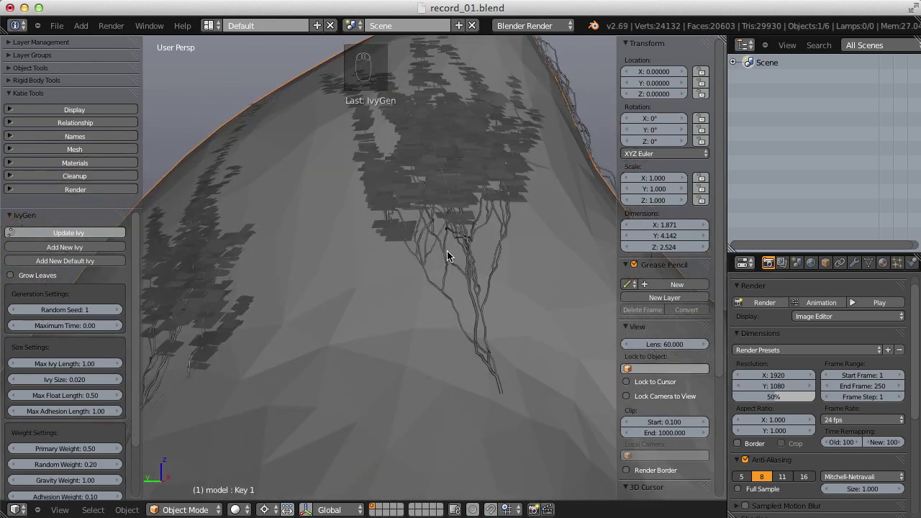
pyautogui.moveTo(481, 198); pyautogui.dragTo(373, 231)
pyautogui.moveTo(374, 231); pyautogui.dragTo(45, 273)
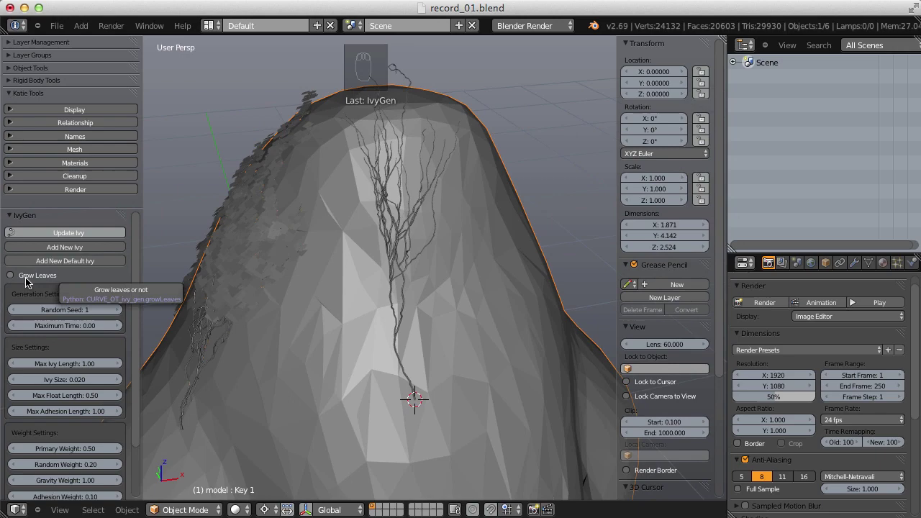
pyautogui.moveTo(293, 261); pyautogui.dragTo(112, 311)
pyautogui.moveTo(112, 311); pyautogui.dragTo(425, 289)
pyautogui.middleClick(425, 289)
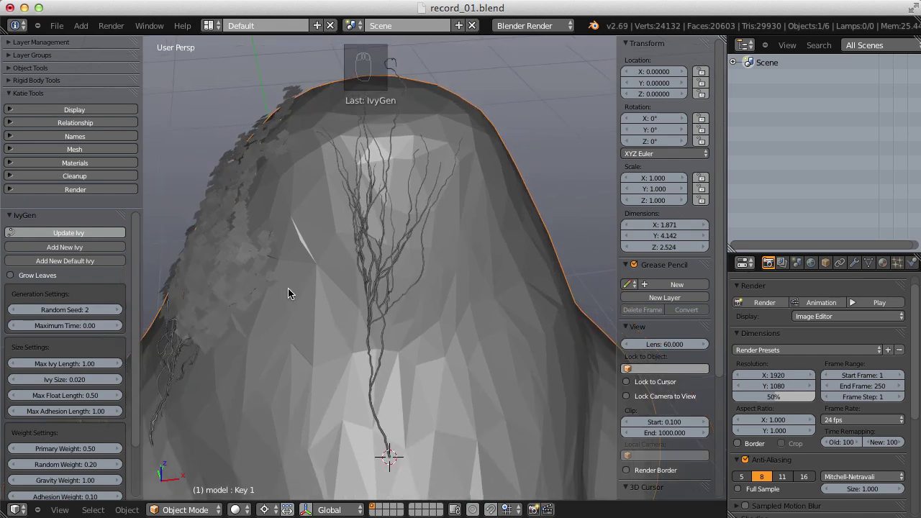
pyautogui.moveTo(72, 233); pyautogui.dragTo(84, 228)
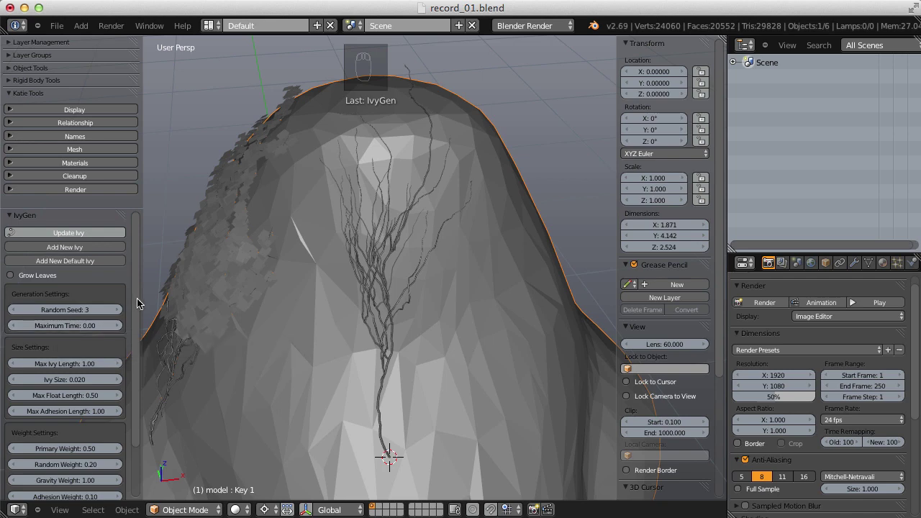
pyautogui.moveTo(139, 301); pyautogui.dragTo(138, 369)
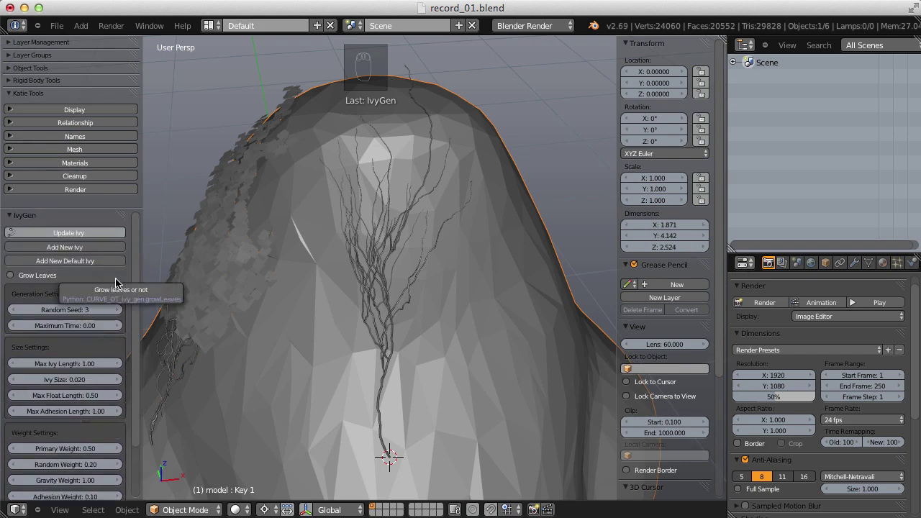
pyautogui.moveTo(137, 282); pyautogui.dragTo(58, 476)
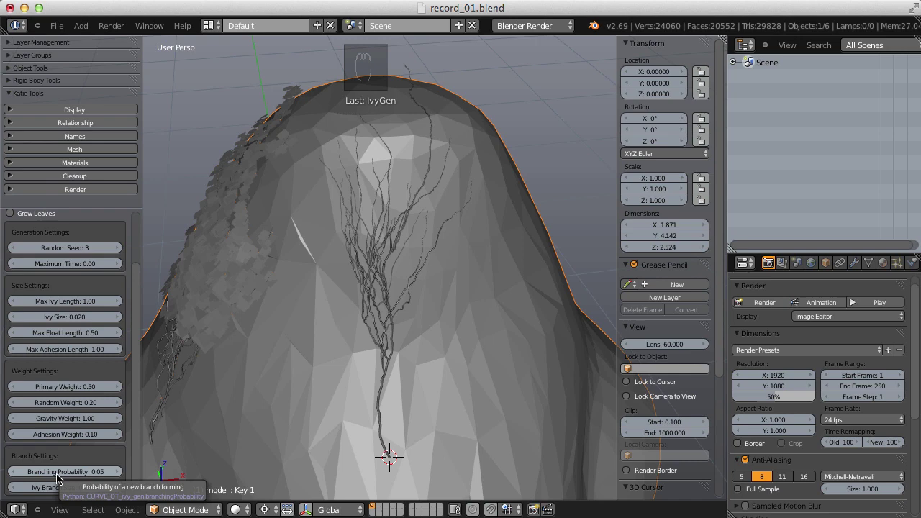
pyautogui.moveTo(136, 354); pyautogui.dragTo(143, 271)
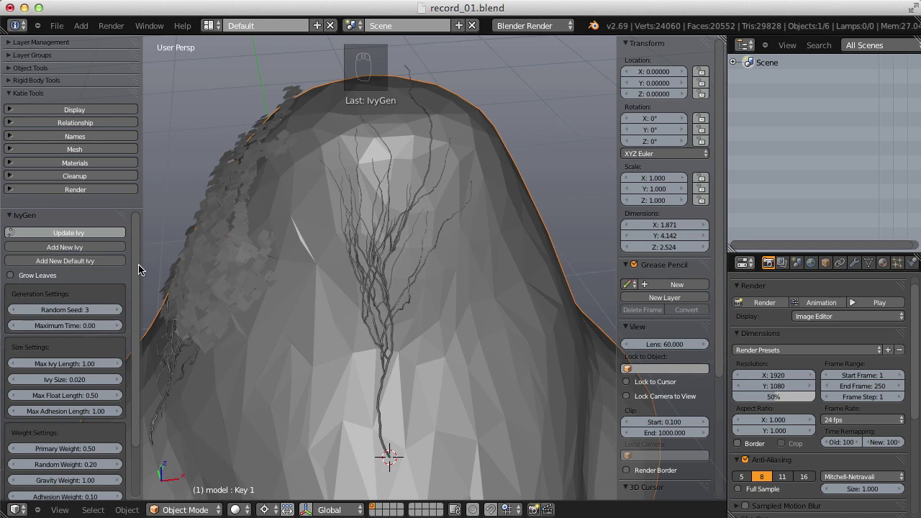
pyautogui.moveTo(138, 265); pyautogui.dragTo(136, 322)
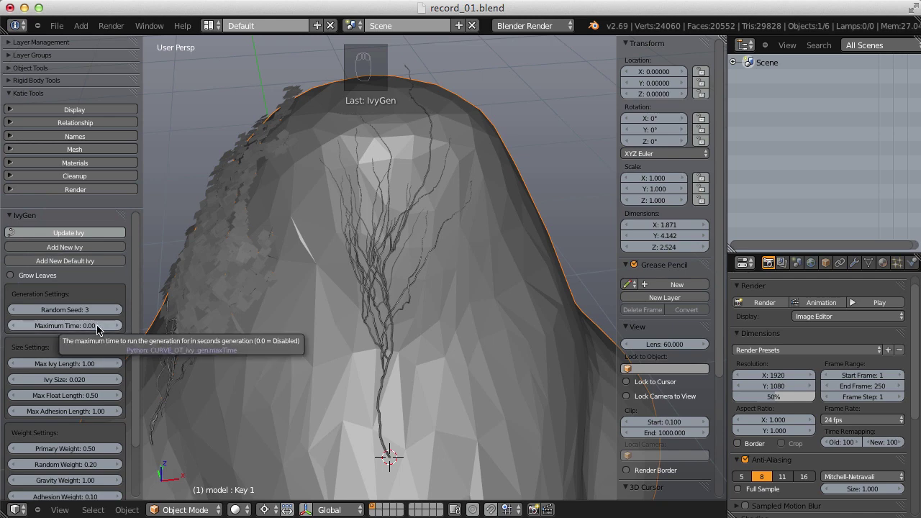
# Raise Max Ivy Length to 2.00 and follow the regrown vines along the rhino's ridge
pyautogui.moveTo(141, 330); pyautogui.dragTo(51, 332)
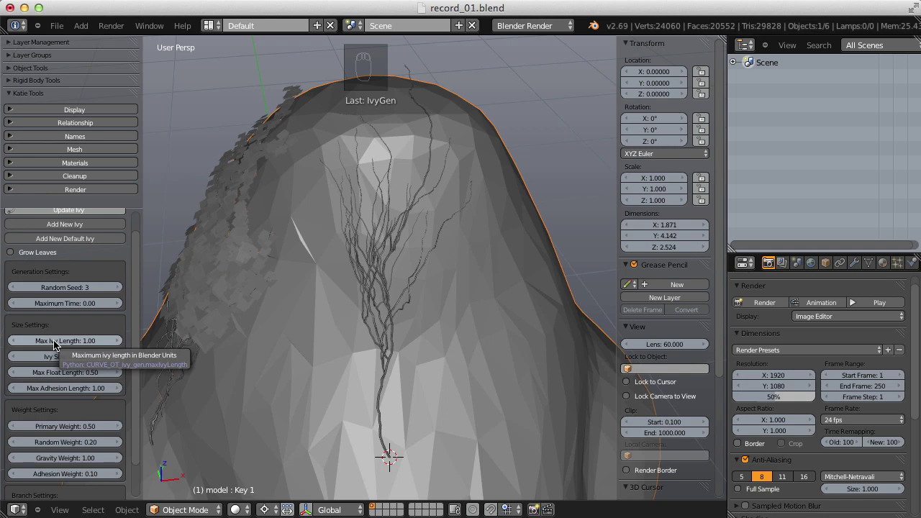
pyautogui.moveTo(59, 344); pyautogui.dragTo(335, 189)
pyautogui.rightClick(366, 190)
pyautogui.moveTo(335, 189); pyautogui.dragTo(416, 191)
pyautogui.moveTo(406, 197); pyautogui.dragTo(439, 122)
pyautogui.middleClick(475, 241)
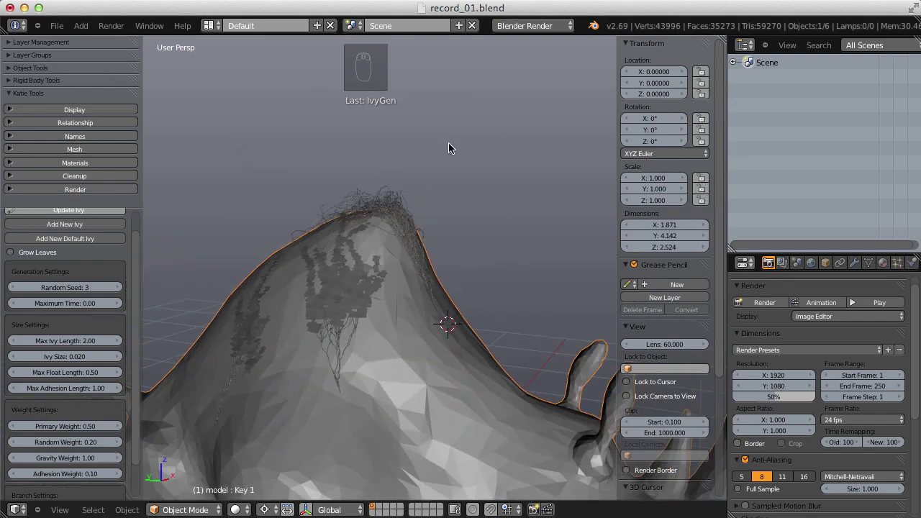
pyautogui.moveTo(451, 147); pyautogui.dragTo(320, 172)
pyautogui.middleClick(347, 244)
pyautogui.moveTo(409, 156); pyautogui.dragTo(187, 384)
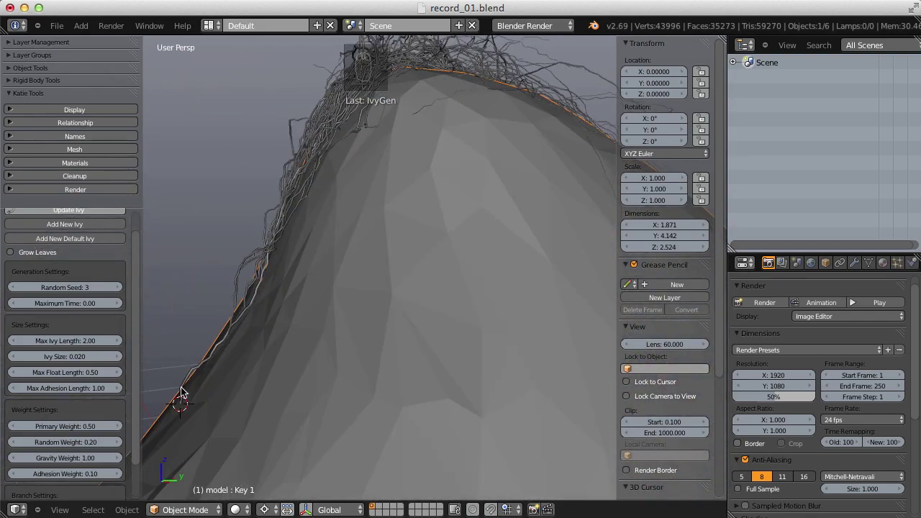
pyautogui.moveTo(213, 351); pyautogui.dragTo(353, 192)
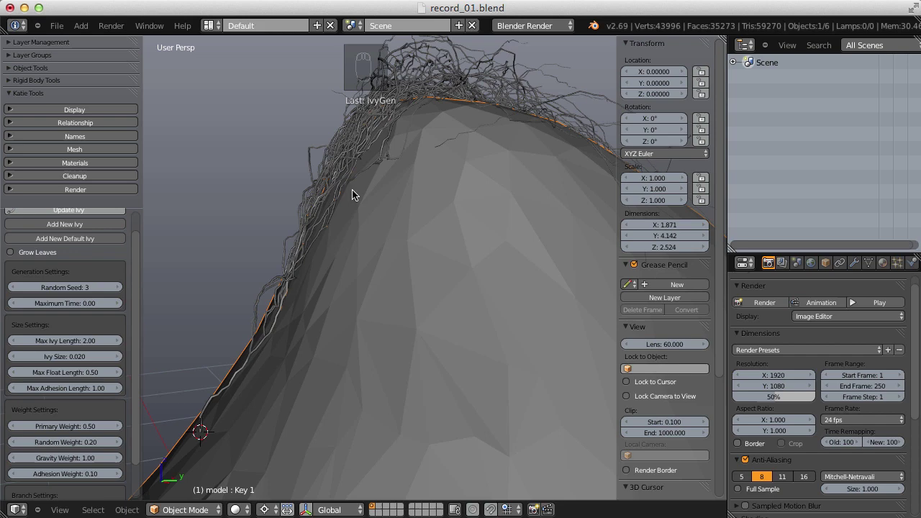
pyautogui.moveTo(346, 208); pyautogui.dragTo(383, 208)
pyautogui.moveTo(378, 242); pyautogui.dragTo(257, 169)
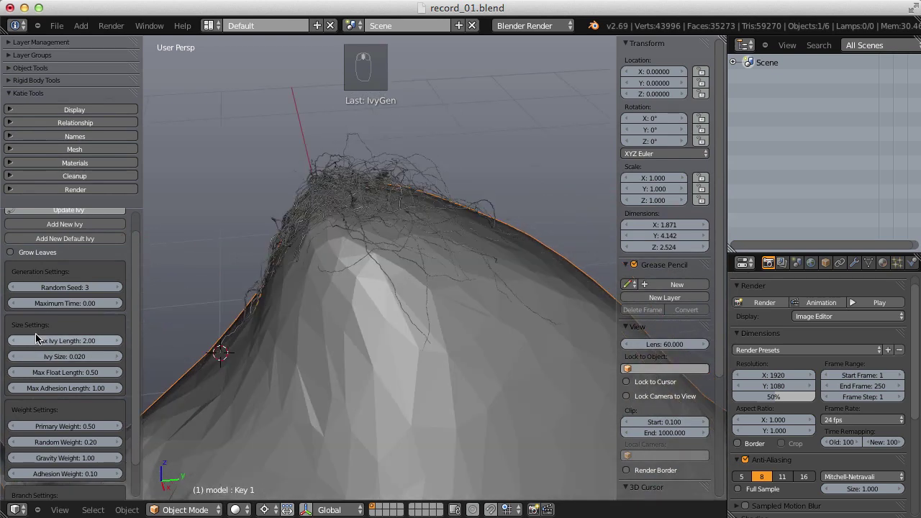
# Increase Max Ivy Length to 4.00 and inspect the dense tangle of vines on the back
pyautogui.moveTo(55, 336); pyautogui.dragTo(62, 343)
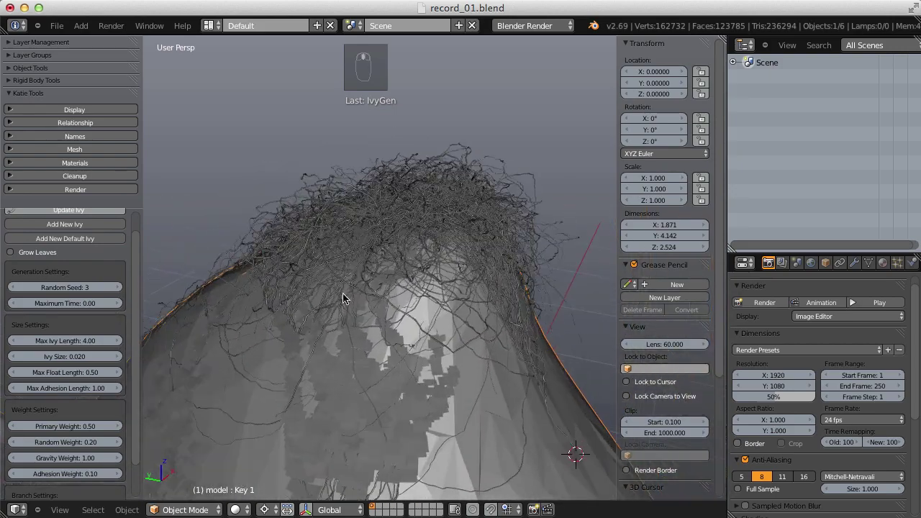
pyautogui.middleClick(376, 281)
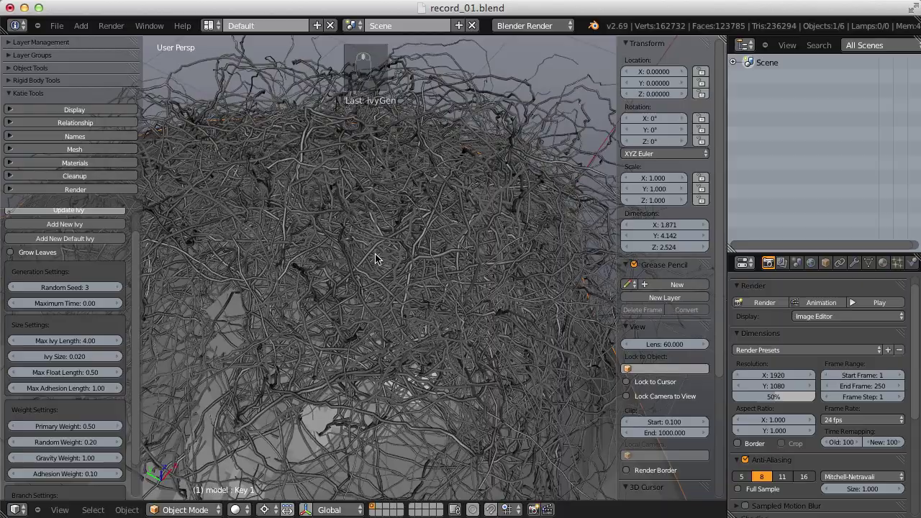
pyautogui.moveTo(379, 287); pyautogui.dragTo(92, 340)
# Set Max Ivy Length back to 1.00 and zoom in on where the vine segments branch
pyautogui.moveTo(69, 337); pyautogui.dragTo(81, 344)
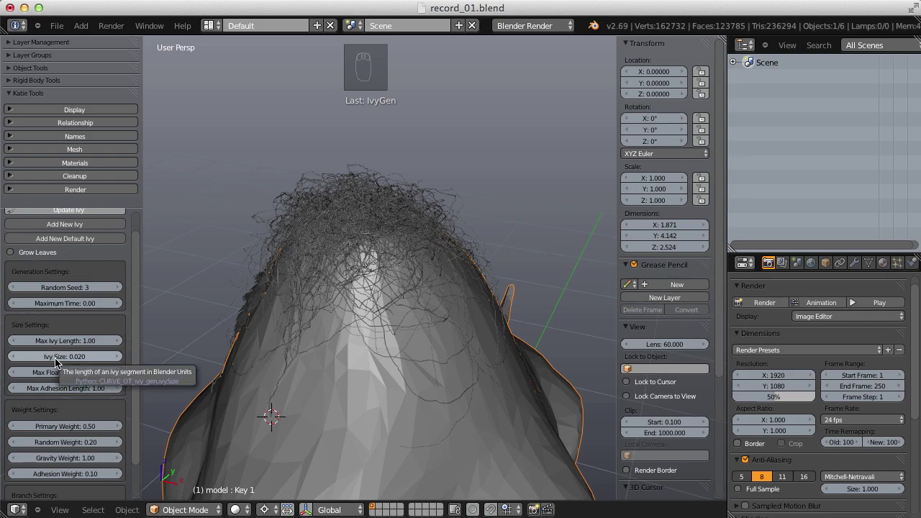
pyautogui.middleClick(378, 282)
pyautogui.middleClick(351, 281)
pyautogui.moveTo(352, 303); pyautogui.dragTo(229, 287)
pyautogui.moveTo(229, 290); pyautogui.dragTo(409, 348)
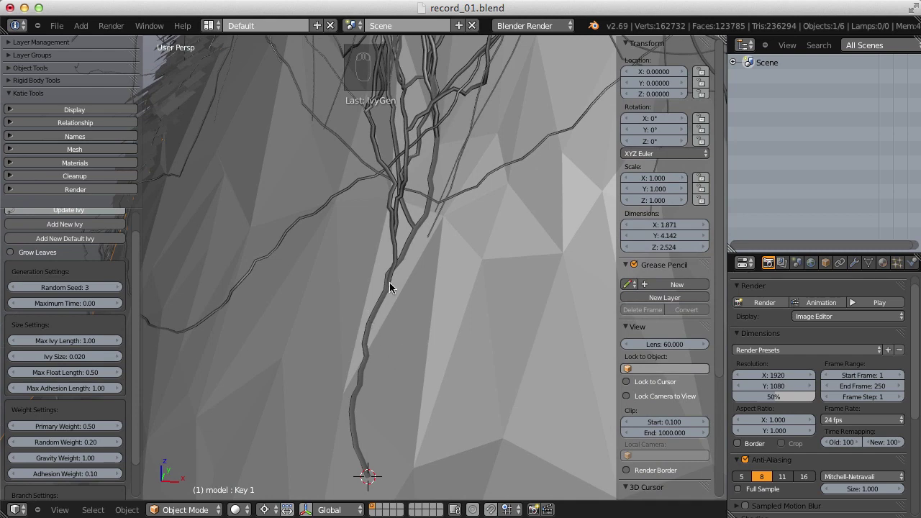
pyautogui.moveTo(490, 225); pyautogui.dragTo(394, 307)
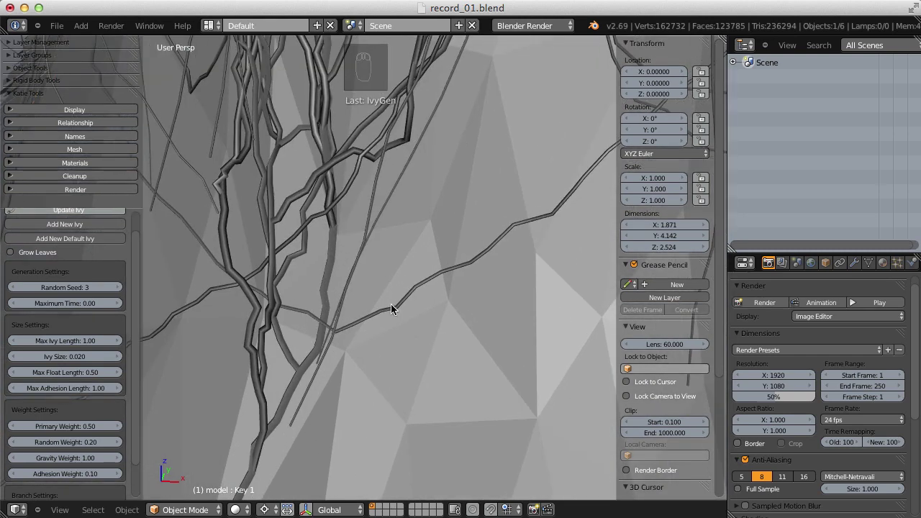
pyautogui.moveTo(76, 359); pyautogui.dragTo(87, 353)
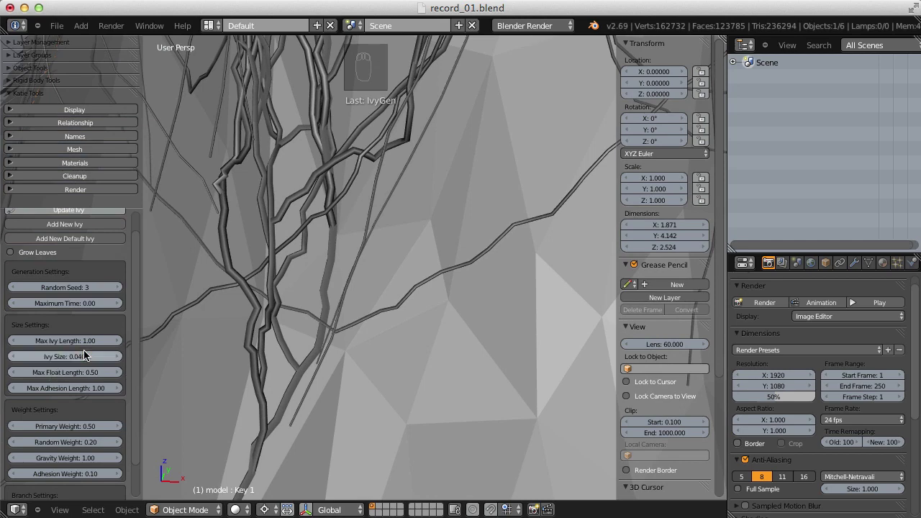
# Try Ivy Size 0.040 then 0.010, regrow the finer fan of vines, then reset size to 0.020
pyautogui.moveTo(86, 218); pyautogui.dragTo(470, 125)
pyautogui.middleClick(470, 125)
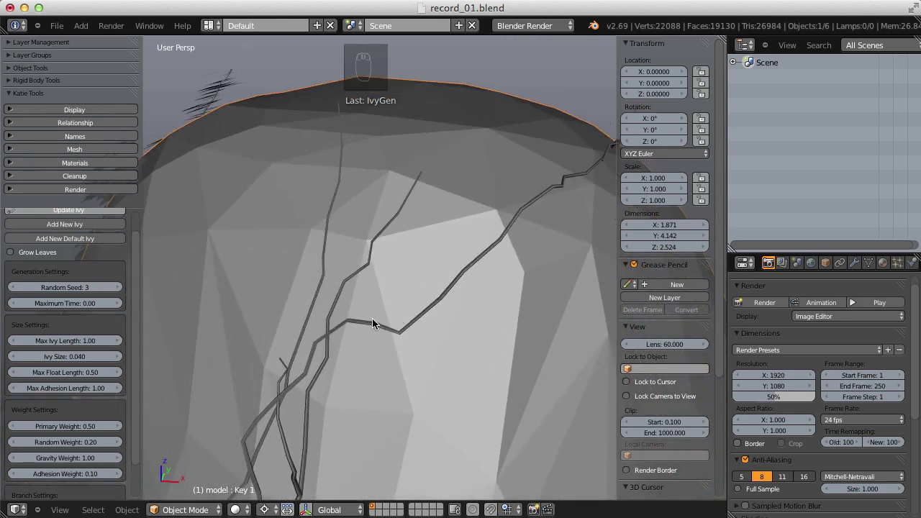
pyautogui.moveTo(67, 360); pyautogui.dragTo(103, 343)
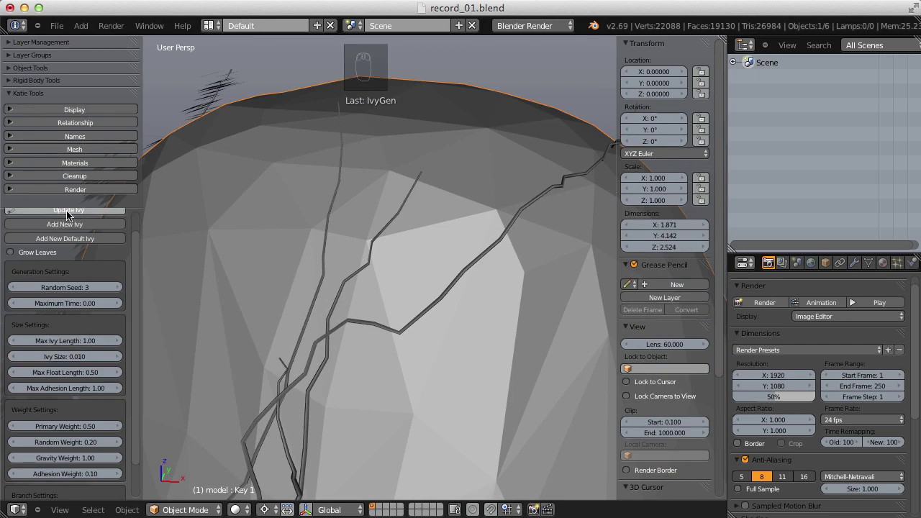
pyautogui.click(70, 213)
pyautogui.moveTo(391, 370); pyautogui.dragTo(354, 302)
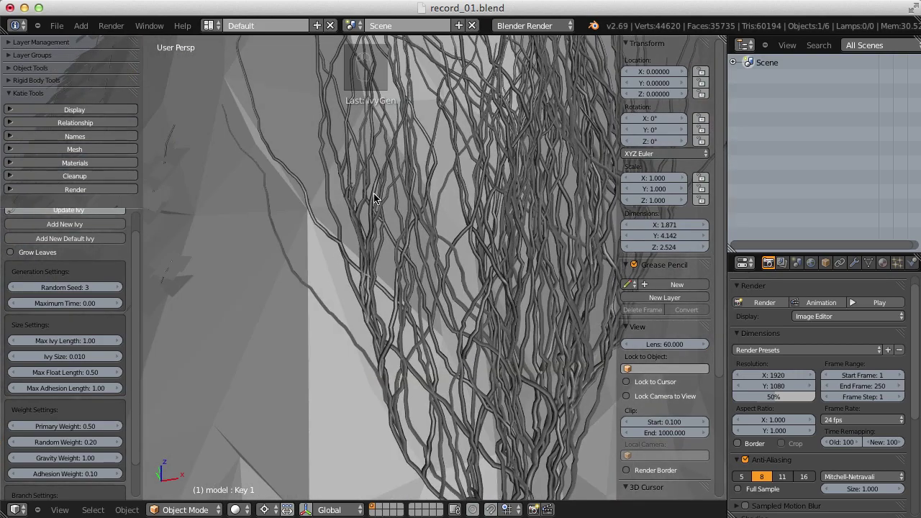
pyautogui.moveTo(487, 253); pyautogui.dragTo(395, 225)
pyautogui.moveTo(393, 238); pyautogui.dragTo(414, 217)
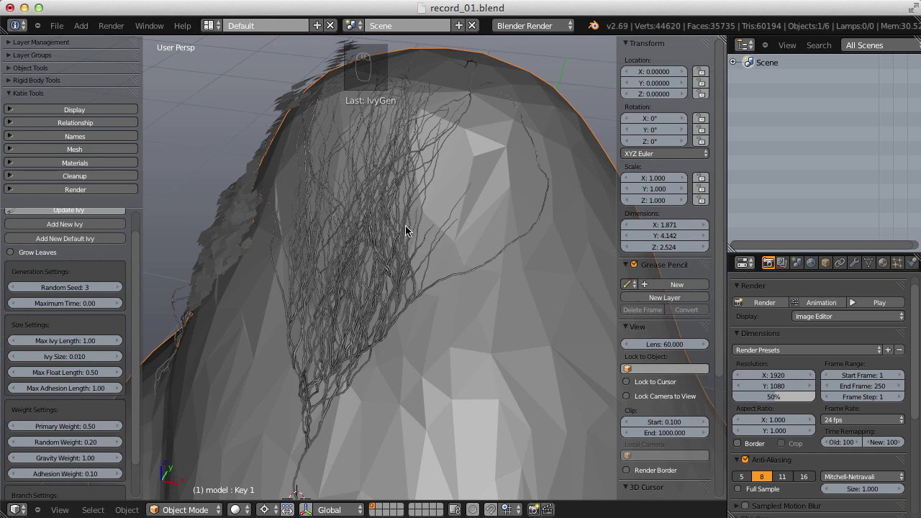
pyautogui.moveTo(71, 361); pyautogui.dragTo(102, 361)
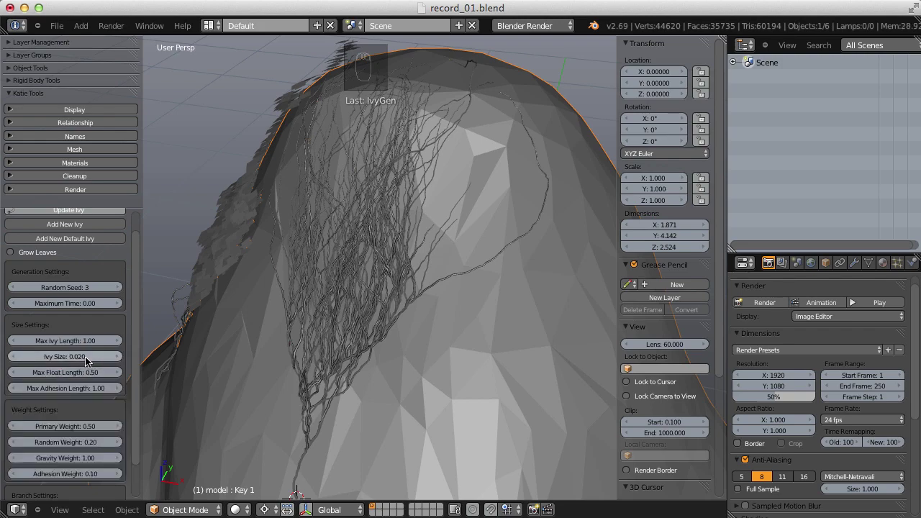
# Draw a black Grease Pencil stroke tracing the vines' edge along the ridge
pyautogui.moveTo(385, 214); pyautogui.dragTo(348, 210)
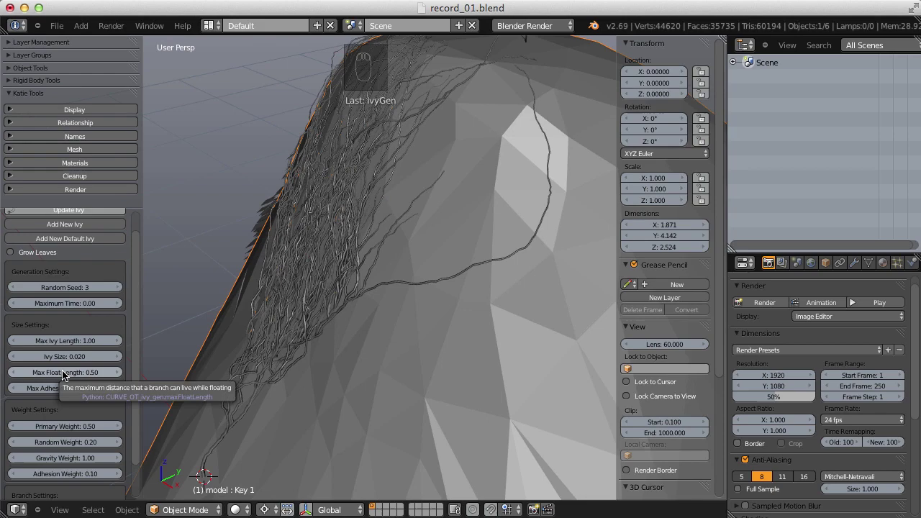
pyautogui.moveTo(303, 262); pyautogui.dragTo(308, 213)
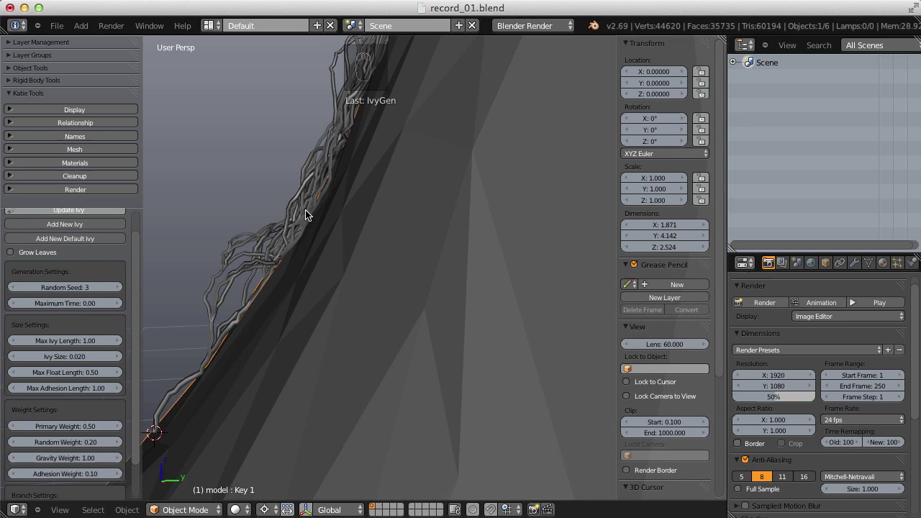
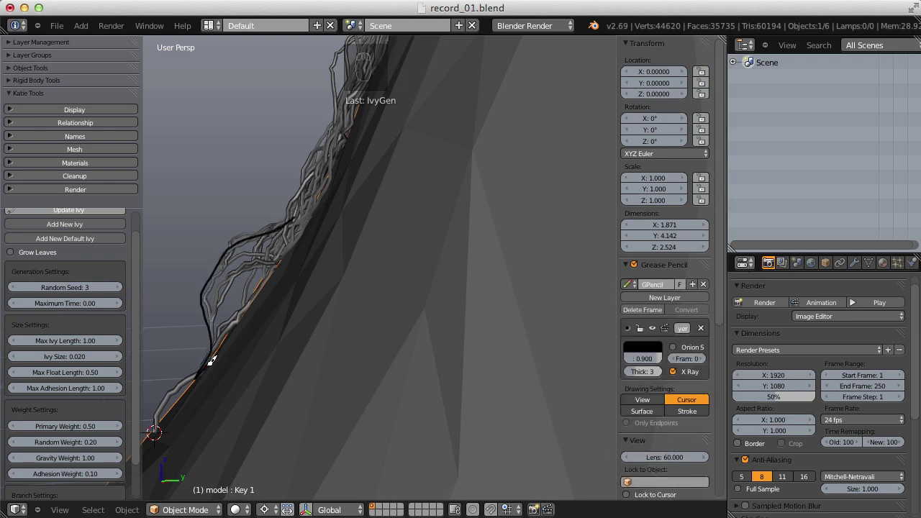
pyautogui.press('d')
pyautogui.press('d')
pyautogui.moveTo(315, 199); pyautogui.dragTo(67, 442)
pyautogui.press('d')
pyautogui.press('d')
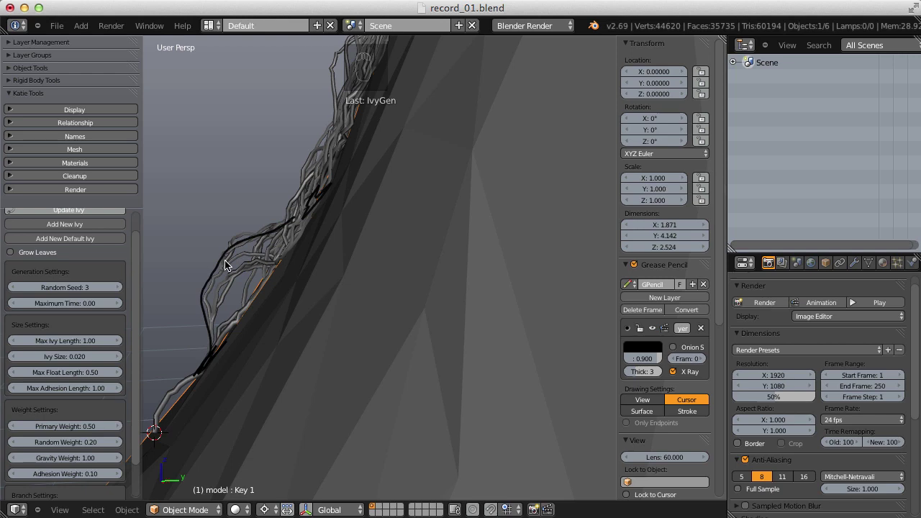
# Select the IVY_Curve object and delete it
pyautogui.moveTo(301, 298); pyautogui.dragTo(654, 310)
pyautogui.click(654, 310)
pyautogui.moveTo(368, 338); pyautogui.dragTo(384, 309)
pyautogui.moveTo(317, 330); pyautogui.dragTo(422, 255)
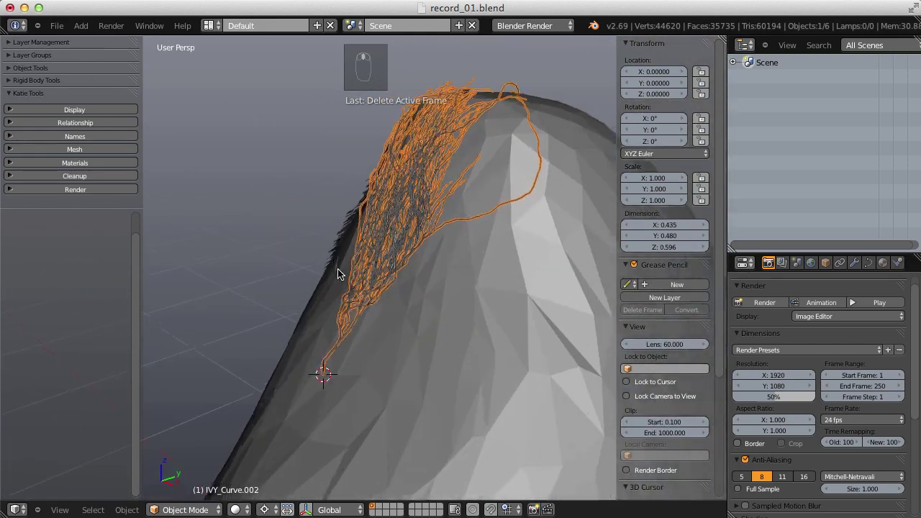
pyautogui.press('x')
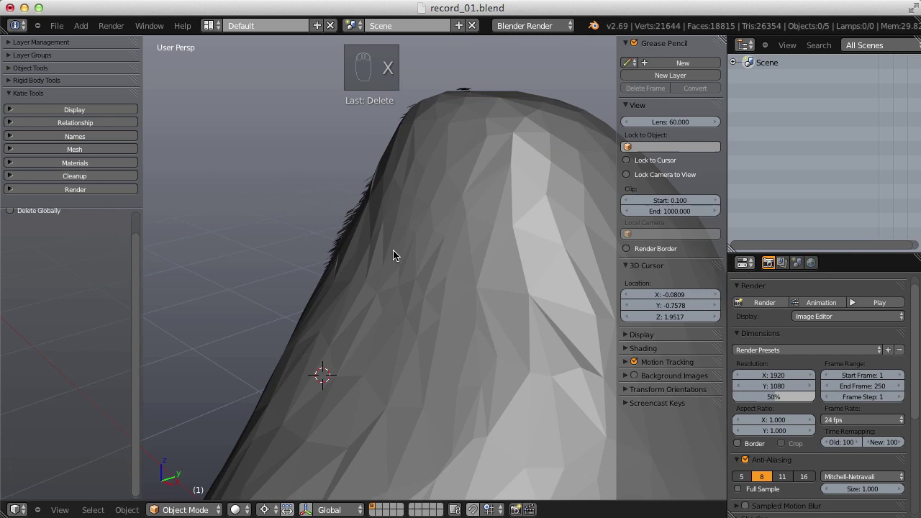
# Grow a fresh ivy on the rhino mesh via Shift+A > Curve > Add Ivy
pyautogui.press('shift+a')
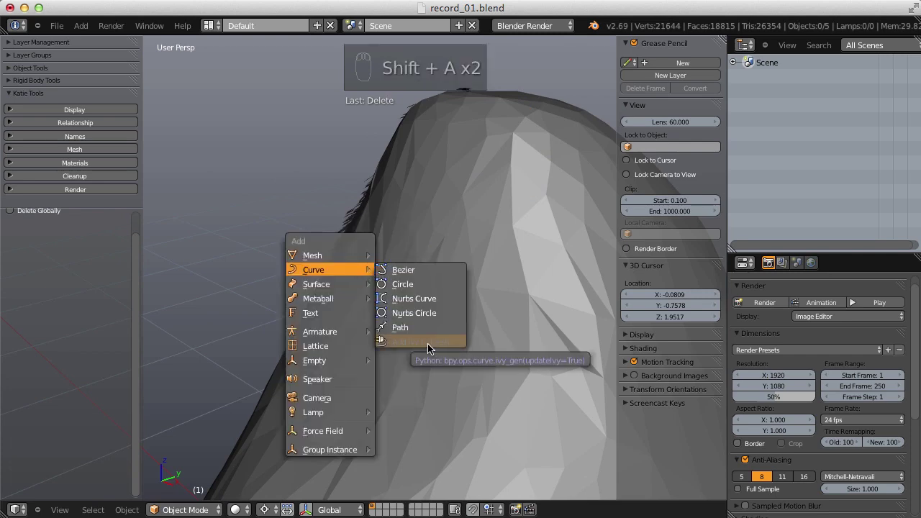
pyautogui.press('shift+a')
pyautogui.moveTo(295, 334); pyautogui.dragTo(379, 291)
pyautogui.press('shift+a')
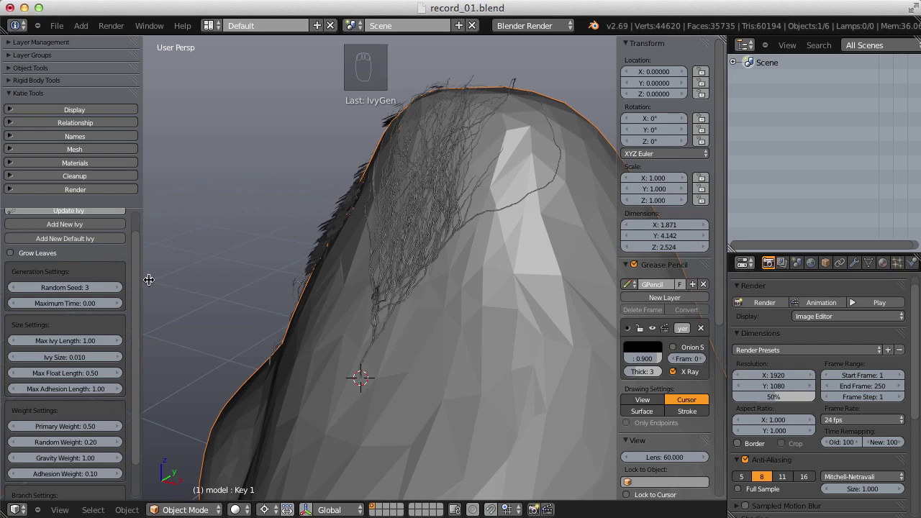
# Set Max Float Length to 1.00 and regrow the ivy with Update Ivy
pyautogui.moveTo(138, 249); pyautogui.dragTo(395, 219)
pyautogui.moveTo(396, 215); pyautogui.dragTo(341, 265)
pyautogui.moveTo(74, 389); pyautogui.dragTo(75, 388)
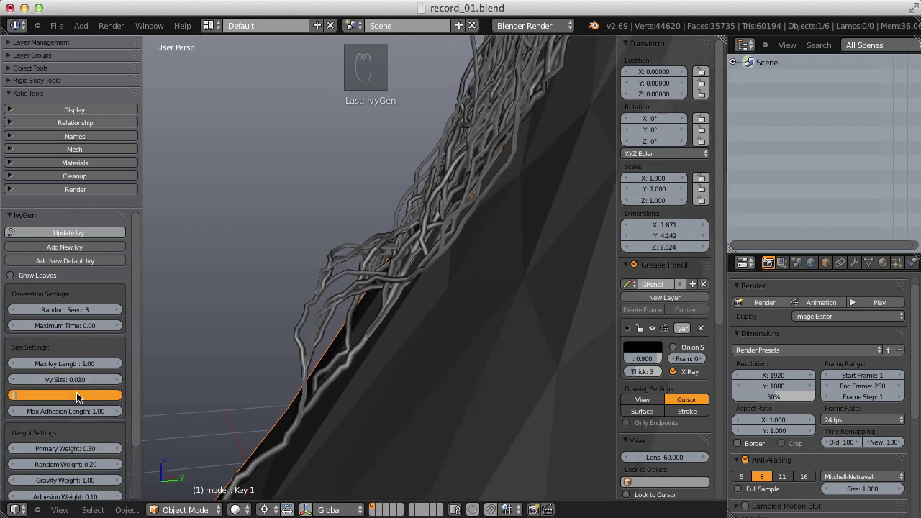
pyautogui.click(69, 233)
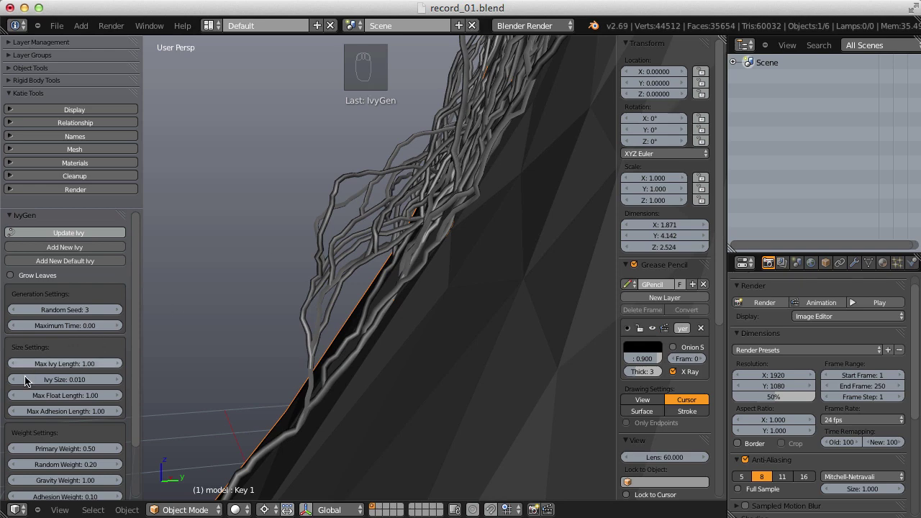
# Regrow the ivy at Max Float Length 2.00, then 0.10 so vines cling tightly to the surface
pyautogui.moveTo(54, 391); pyautogui.dragTo(59, 398)
pyautogui.click(73, 236)
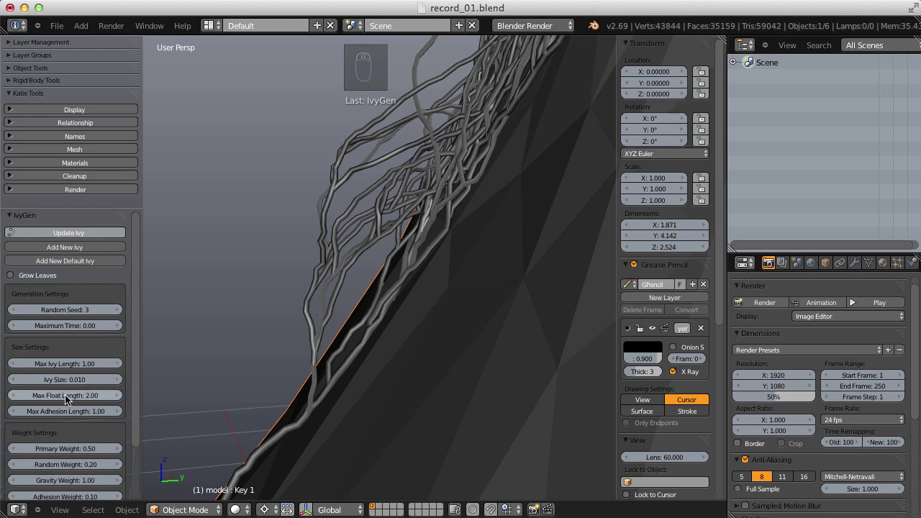
pyautogui.moveTo(71, 400); pyautogui.dragTo(63, 388)
pyautogui.click(70, 398)
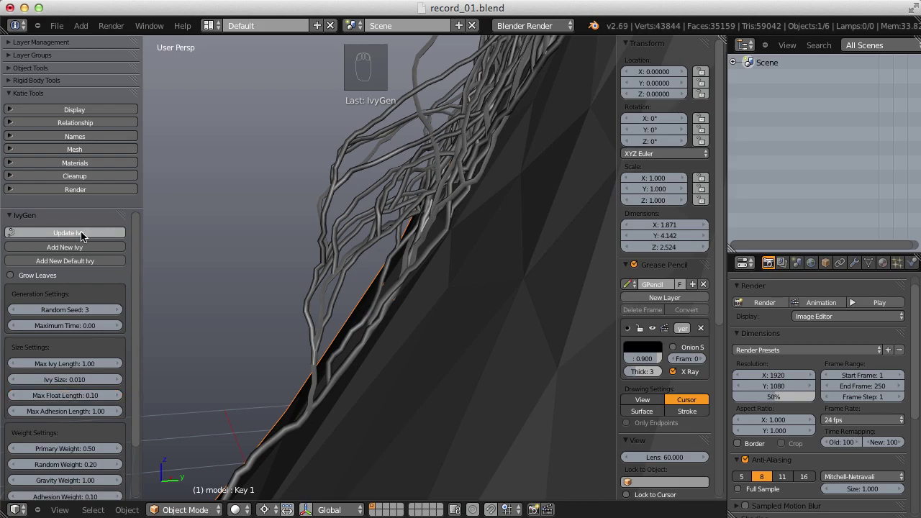
pyautogui.click(86, 236)
pyautogui.moveTo(424, 248); pyautogui.dragTo(402, 297)
# Restore the default Max Float Length, then regrow the ivy with Max Adhesion Length 2.00
pyautogui.moveTo(80, 399); pyautogui.dragTo(202, 400)
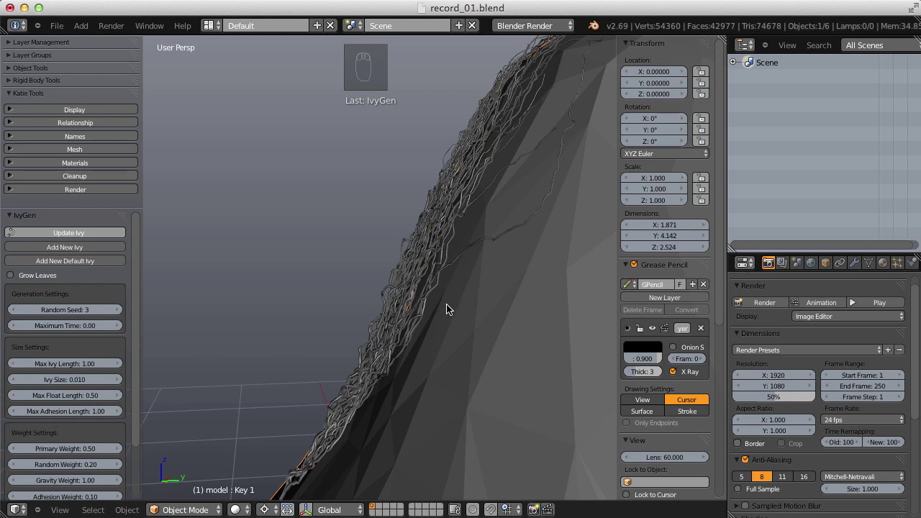
pyautogui.moveTo(434, 311); pyautogui.dragTo(88, 234)
pyautogui.moveTo(87, 234); pyautogui.dragTo(398, 291)
pyautogui.moveTo(398, 292); pyautogui.dragTo(65, 418)
pyautogui.moveTo(65, 418); pyautogui.dragTo(65, 418)
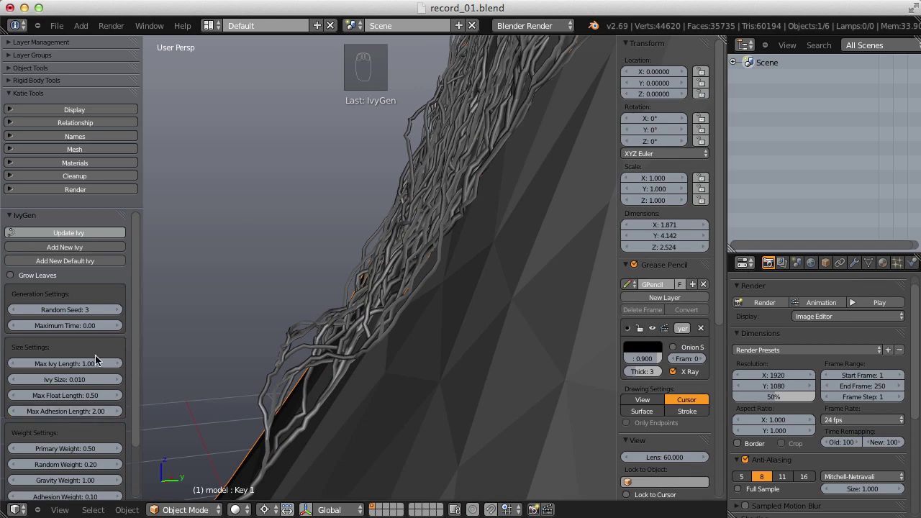
pyautogui.click(73, 236)
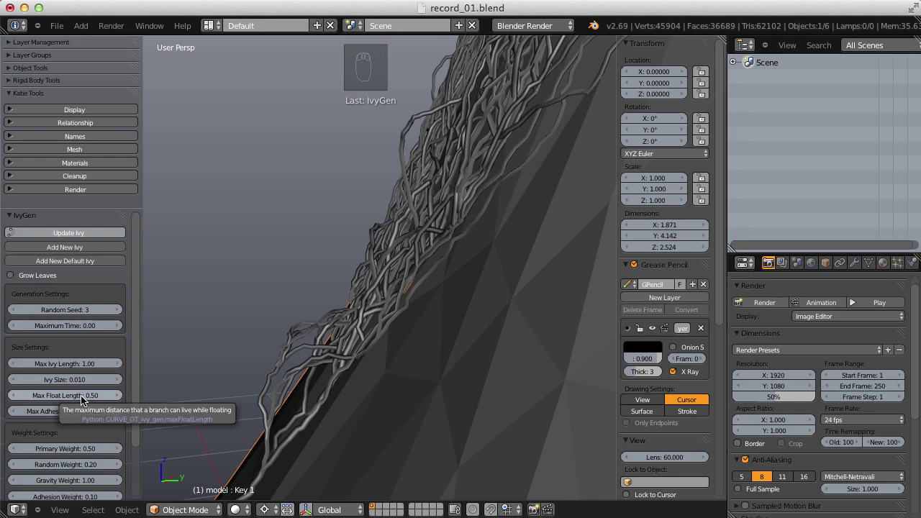
# Regrow the ivy with Max Adhesion Length 4.00 and inspect its spread over the head
pyautogui.moveTo(288, 269); pyautogui.dragTo(71, 415)
pyautogui.moveTo(71, 415); pyautogui.dragTo(85, 257)
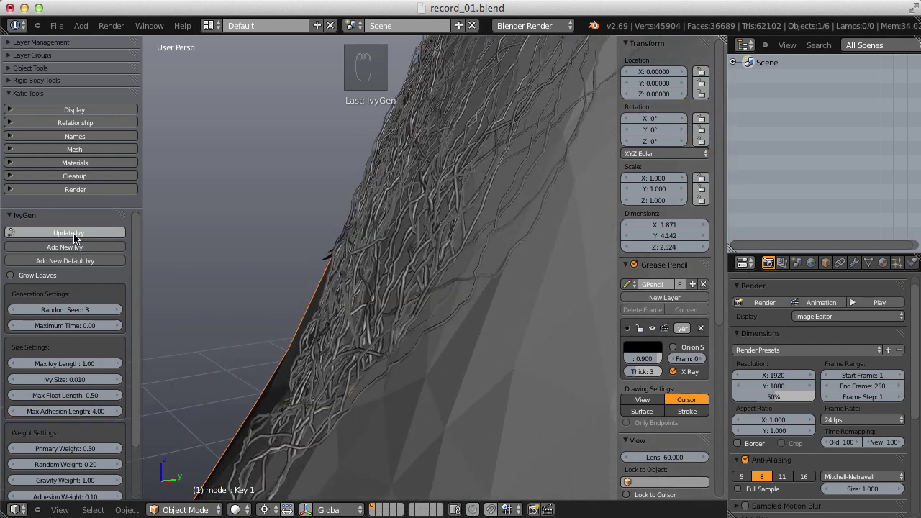
pyautogui.click(79, 238)
pyautogui.middleClick(319, 249)
pyautogui.moveTo(368, 204); pyautogui.dragTo(279, 246)
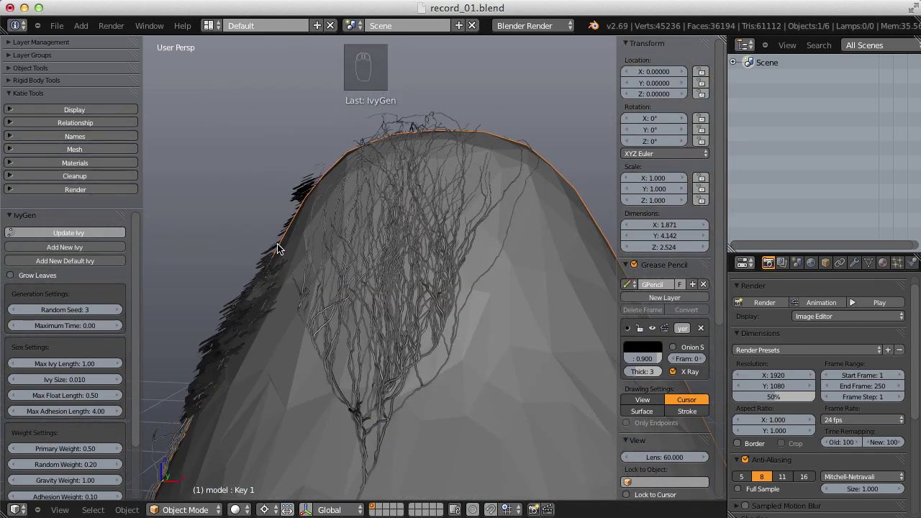
pyautogui.middleClick(278, 254)
# Set the adhesion length back to 0.50 and change the Random Seed to 2
pyautogui.middleClick(76, 413)
pyautogui.moveTo(79, 408); pyautogui.dragTo(74, 408)
pyautogui.moveTo(81, 417); pyautogui.dragTo(81, 417)
pyautogui.moveTo(81, 417); pyautogui.dragTo(358, 217)
# Regrow the ivy with seed 2 and look it over along the rhino's edge
pyautogui.click(67, 233)
pyautogui.middleClick(302, 229)
pyautogui.moveTo(399, 224); pyautogui.dragTo(325, 240)
pyautogui.moveTo(328, 248); pyautogui.dragTo(15, 314)
pyautogui.moveTo(15, 314); pyautogui.dragTo(297, 343)
pyautogui.moveTo(297, 343); pyautogui.dragTo(89, 413)
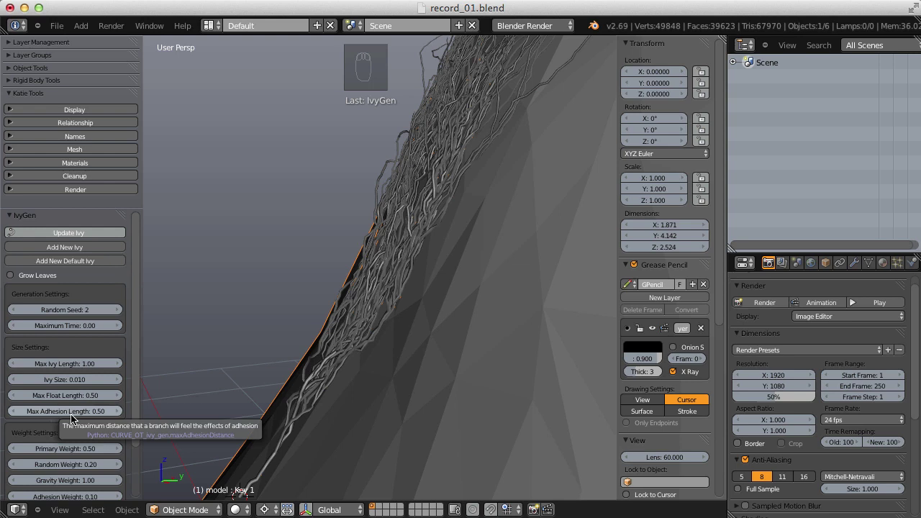
pyautogui.moveTo(135, 363); pyautogui.dragTo(135, 417)
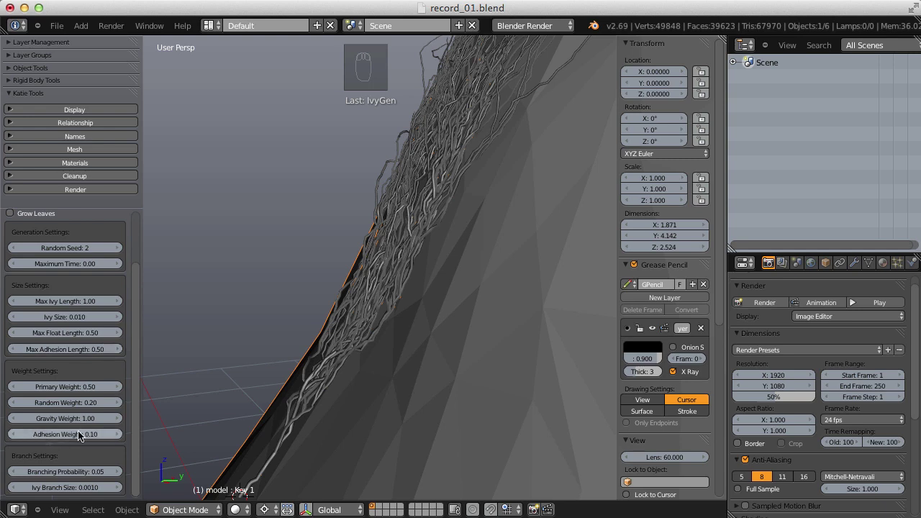
pyautogui.moveTo(140, 374); pyautogui.dragTo(138, 349)
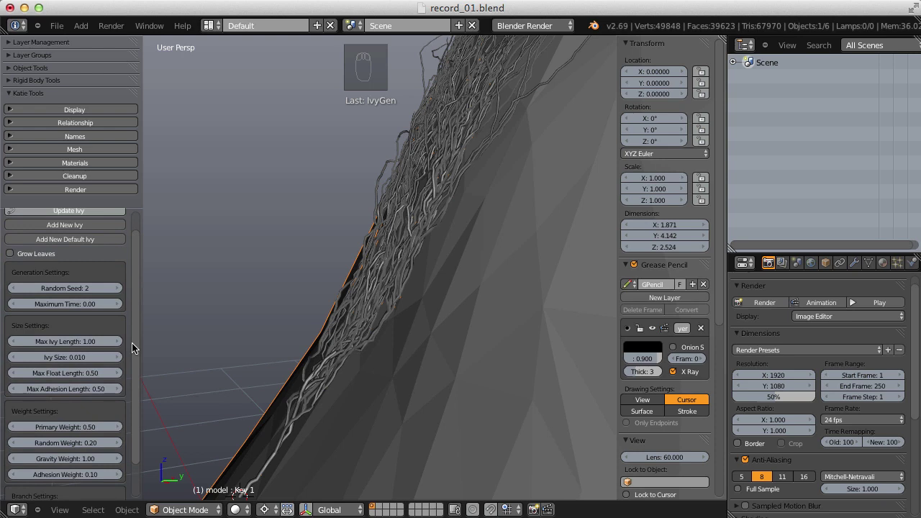
# Regrow the ivy with Max Adhesion Length 1.00 and inspect its coverage of the head and crown
pyautogui.moveTo(76, 397); pyautogui.dragTo(113, 256)
pyautogui.click(113, 257)
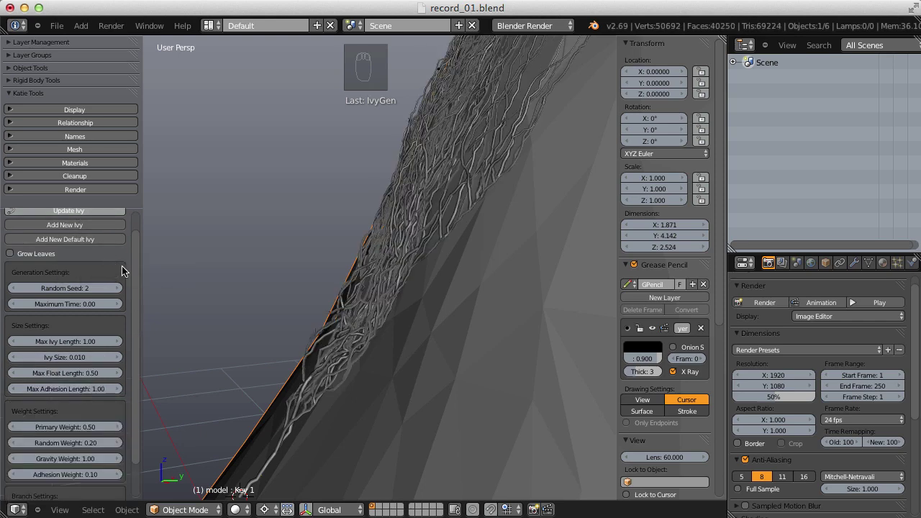
pyautogui.moveTo(138, 260); pyautogui.dragTo(314, 277)
pyautogui.moveTo(314, 277); pyautogui.dragTo(394, 264)
pyautogui.moveTo(52, 394); pyautogui.dragTo(378, 365)
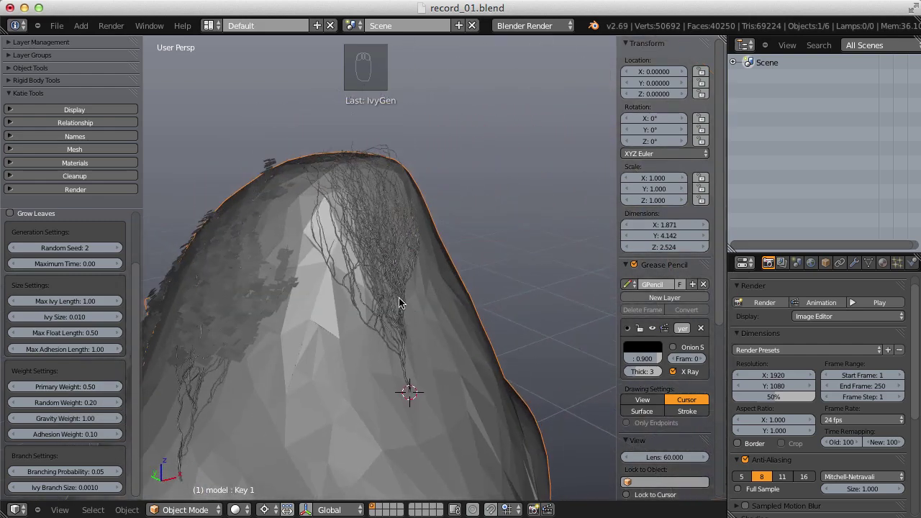
pyautogui.moveTo(401, 300); pyautogui.dragTo(461, 342)
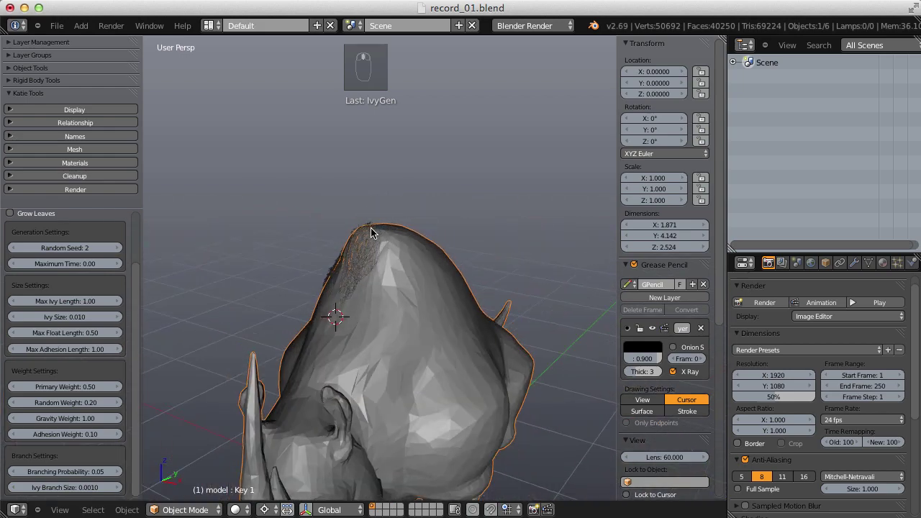
pyautogui.middleClick(371, 230)
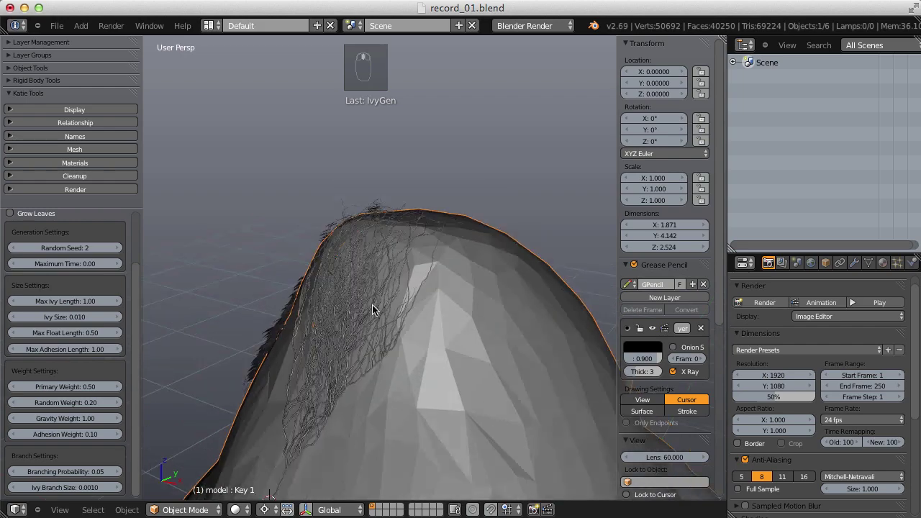
pyautogui.moveTo(407, 250); pyautogui.dragTo(343, 205)
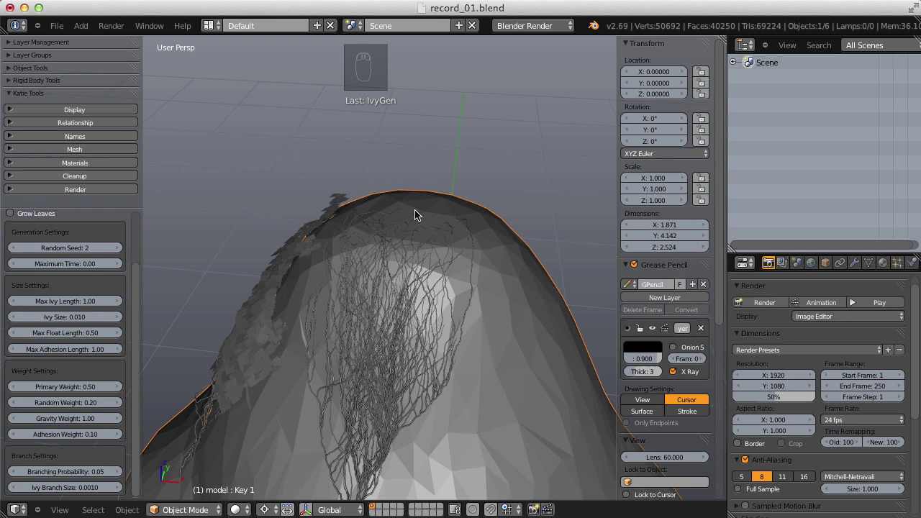
pyautogui.middleClick(404, 288)
# Regrow the ivy with Primary Weight raised to 1.00
pyautogui.moveTo(479, 396); pyautogui.dragTo(64, 409)
pyautogui.moveTo(64, 409); pyautogui.dragTo(60, 403)
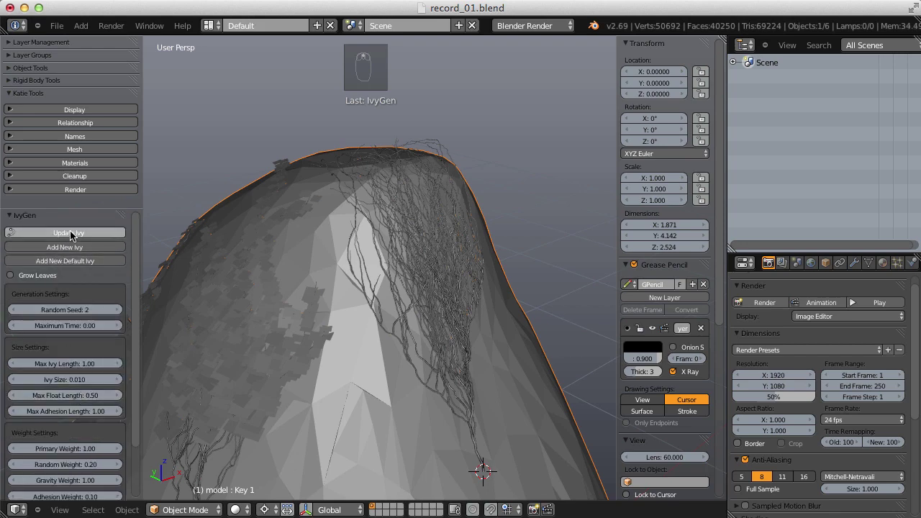
pyautogui.click(357, 258)
pyautogui.moveTo(433, 228); pyautogui.dragTo(410, 327)
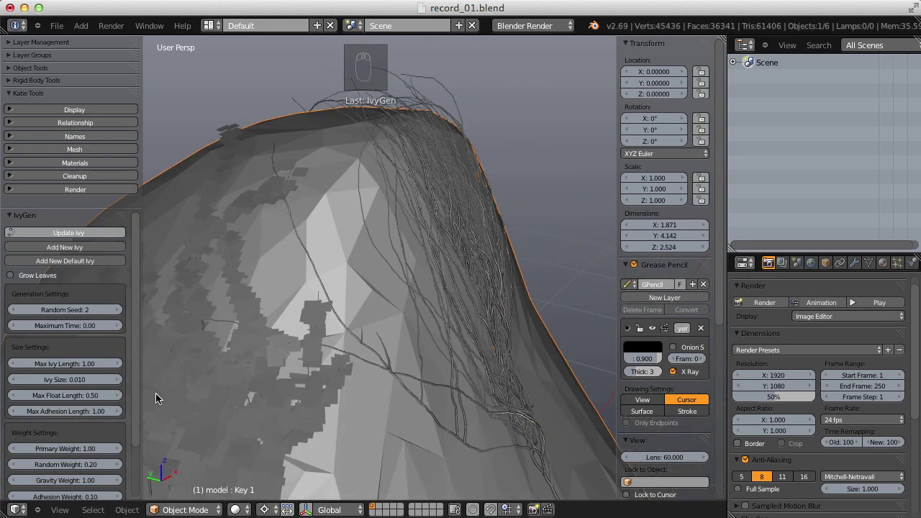
# Regrow the ivy with Primary Weight 2.00 for straighter strands
pyautogui.moveTo(67, 450); pyautogui.dragTo(69, 233)
pyautogui.click(70, 232)
pyautogui.moveTo(444, 256); pyautogui.dragTo(74, 461)
# Regrow the ivy with Primary Weight lowered to 0.25
pyautogui.moveTo(73, 461); pyautogui.dragTo(70, 452)
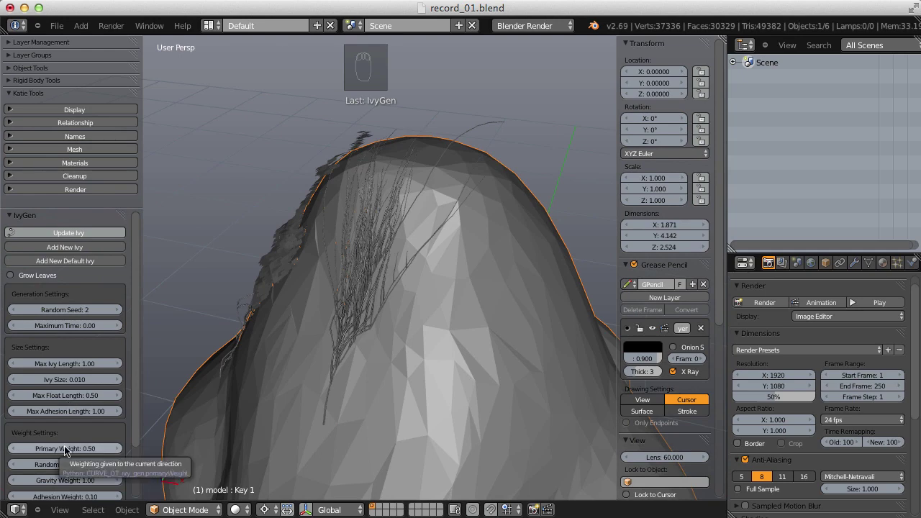
pyautogui.moveTo(69, 451); pyautogui.dragTo(63, 441)
pyautogui.click(62, 230)
pyautogui.moveTo(325, 361); pyautogui.dragTo(302, 331)
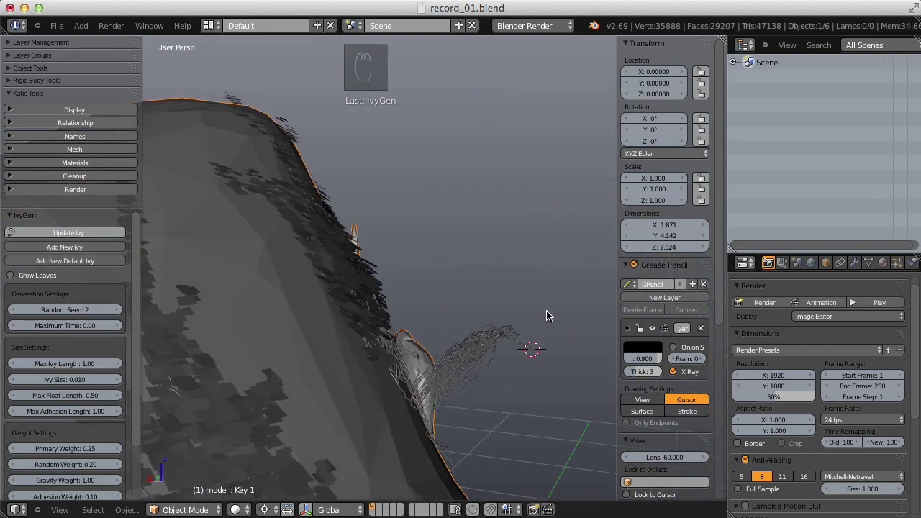
# Orbit below and around the rhino to inspect the wandering tangle of vines
pyautogui.moveTo(543, 317); pyautogui.dragTo(346, 341)
pyautogui.moveTo(346, 340); pyautogui.dragTo(55, 235)
pyautogui.moveTo(55, 234); pyautogui.dragTo(312, 254)
pyautogui.middleClick(312, 254)
pyautogui.moveTo(430, 263); pyautogui.dragTo(349, 186)
pyautogui.moveTo(399, 215); pyautogui.dragTo(407, 284)
pyautogui.moveTo(396, 314); pyautogui.dragTo(377, 254)
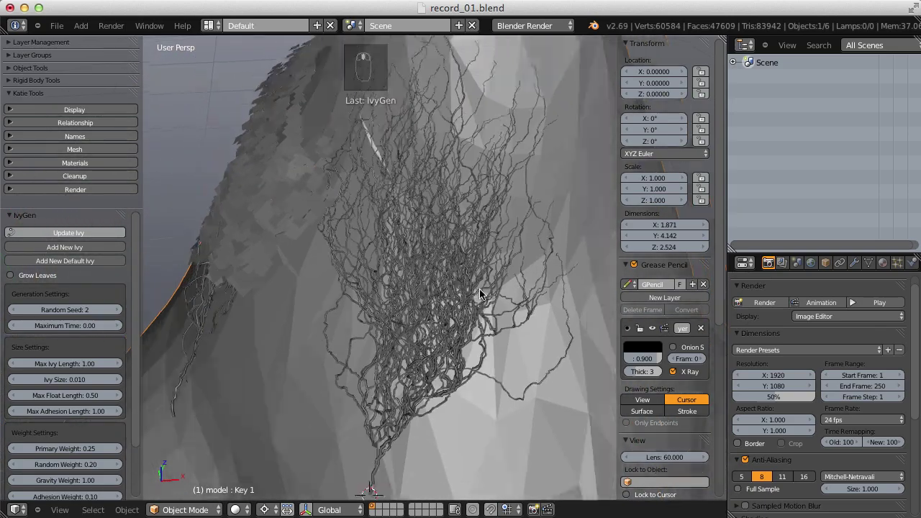
pyautogui.middleClick(462, 264)
pyautogui.middleClick(437, 298)
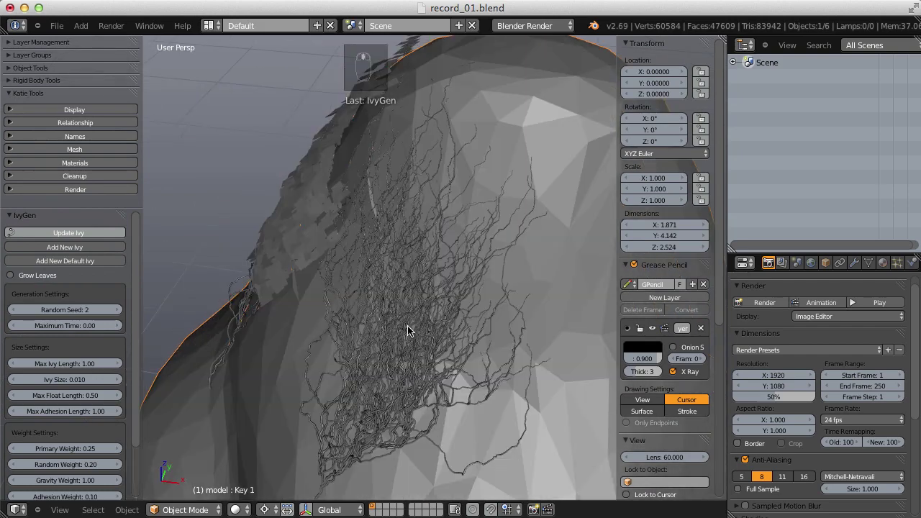
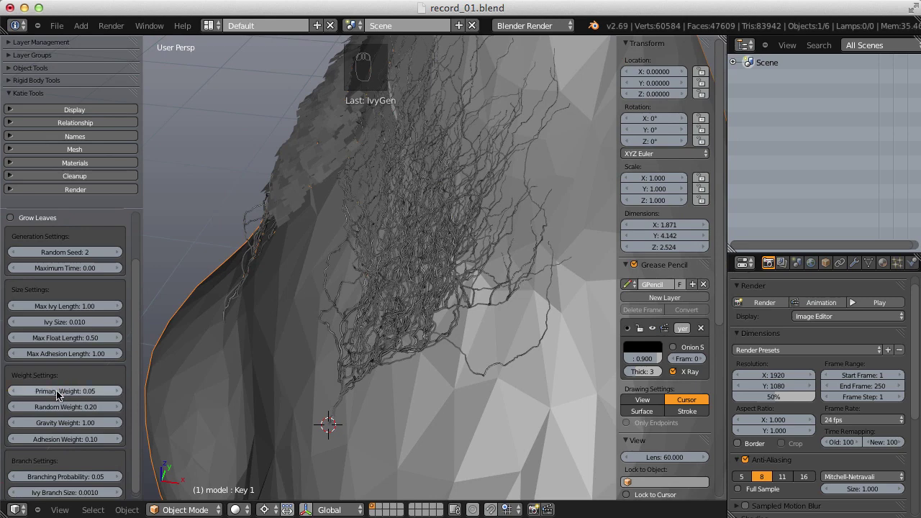
# Regrow the ivy with Primary Weight 0.05, zoom in on the knotted clump, then bring up the weight's reset options
pyautogui.click(413, 226)
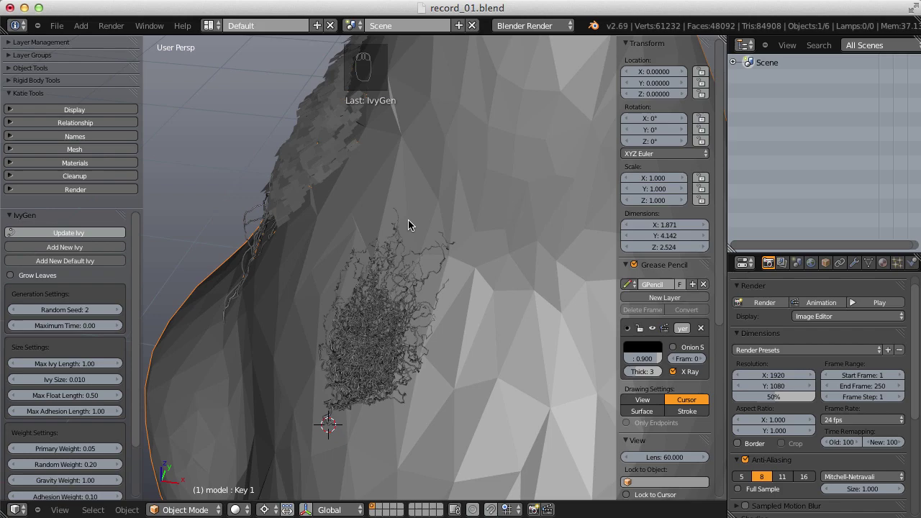
pyautogui.middleClick(412, 223)
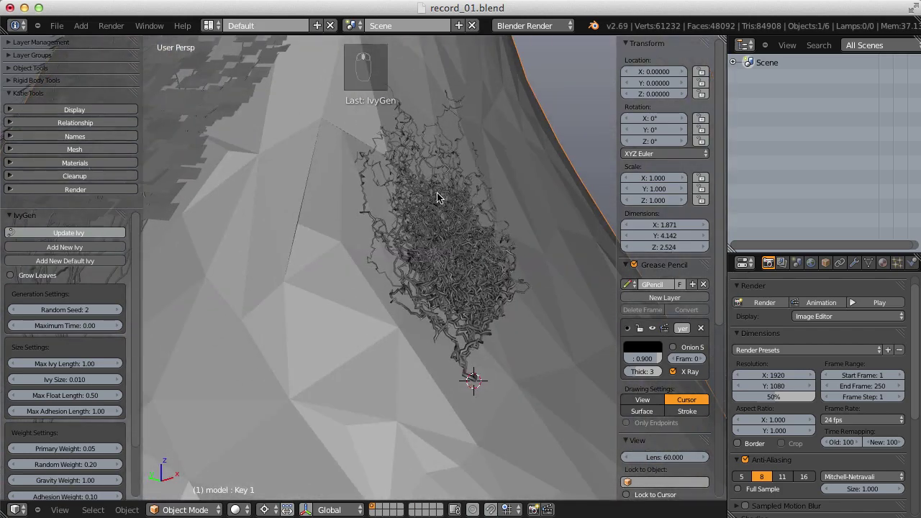
pyautogui.middleClick(394, 396)
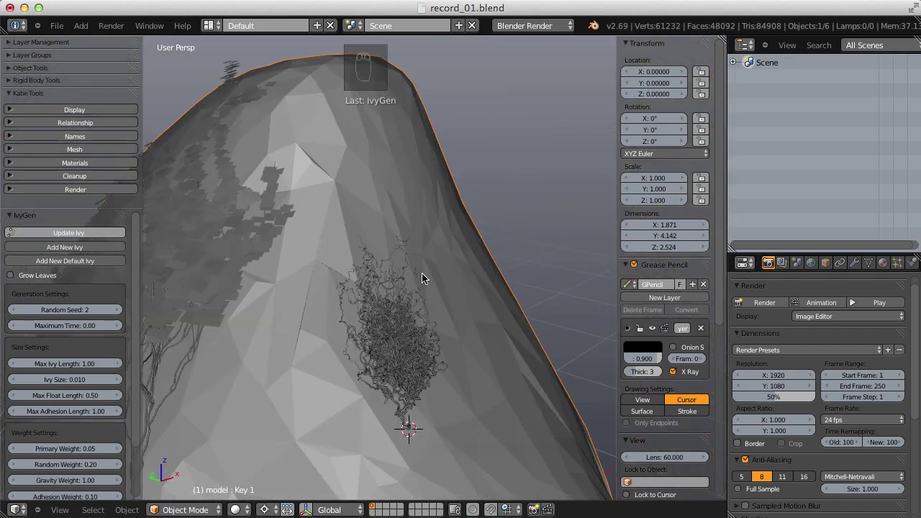
pyautogui.moveTo(373, 213); pyautogui.dragTo(386, 442)
pyautogui.moveTo(405, 347); pyautogui.dragTo(380, 394)
pyautogui.moveTo(381, 394); pyautogui.dragTo(99, 448)
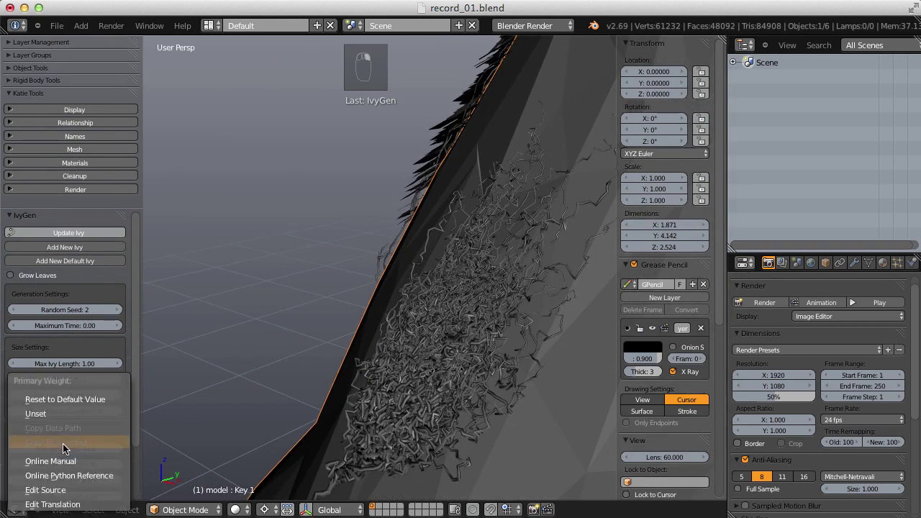
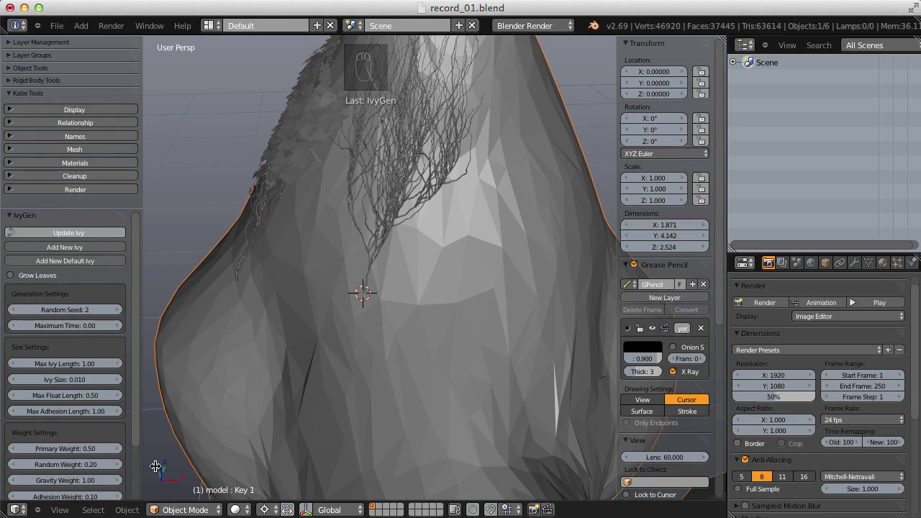
# Regrow the ivy with Random Weight 0.40 and view the result
pyautogui.moveTo(59, 460); pyautogui.dragTo(74, 465)
pyautogui.click(352, 188)
pyautogui.moveTo(355, 224); pyautogui.dragTo(364, 235)
pyautogui.middleClick(371, 233)
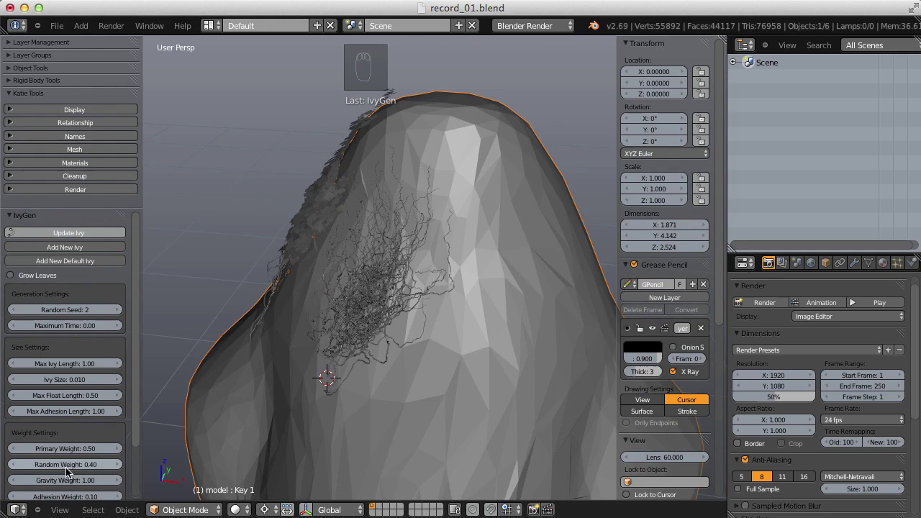
# Try Random Weight 0.80, then return it to 0.10 for long straight vines up the rhino
pyautogui.moveTo(73, 470); pyautogui.dragTo(99, 441)
pyautogui.moveTo(82, 231); pyautogui.dragTo(317, 345)
pyautogui.moveTo(317, 345); pyautogui.dragTo(72, 469)
pyautogui.moveTo(72, 468); pyautogui.dragTo(64, 459)
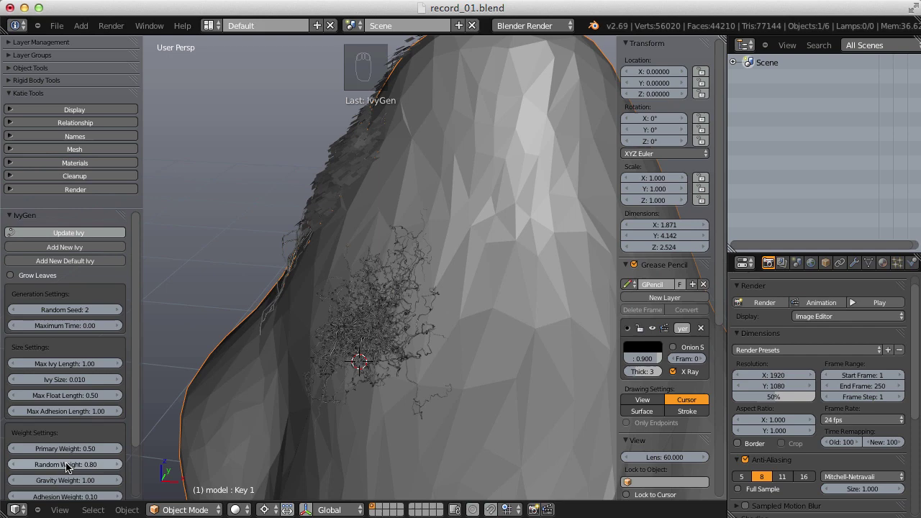
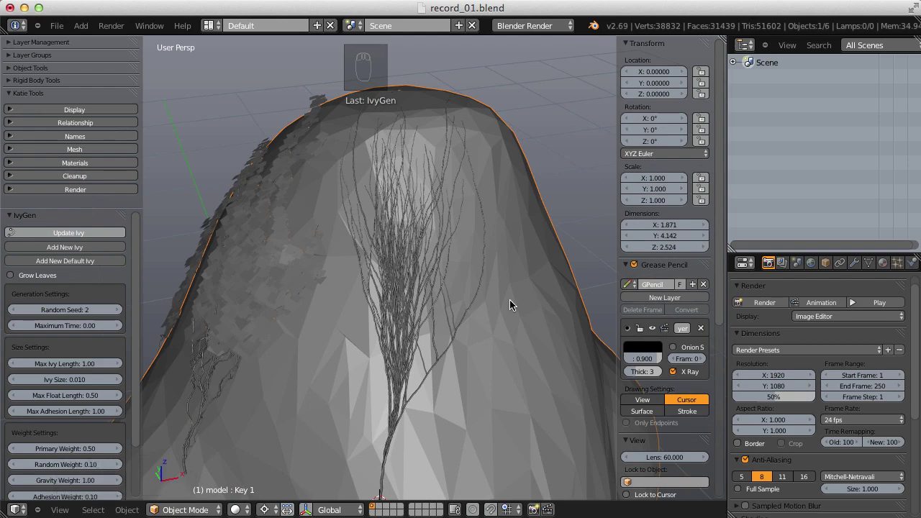
pyautogui.moveTo(534, 274); pyautogui.dragTo(439, 290)
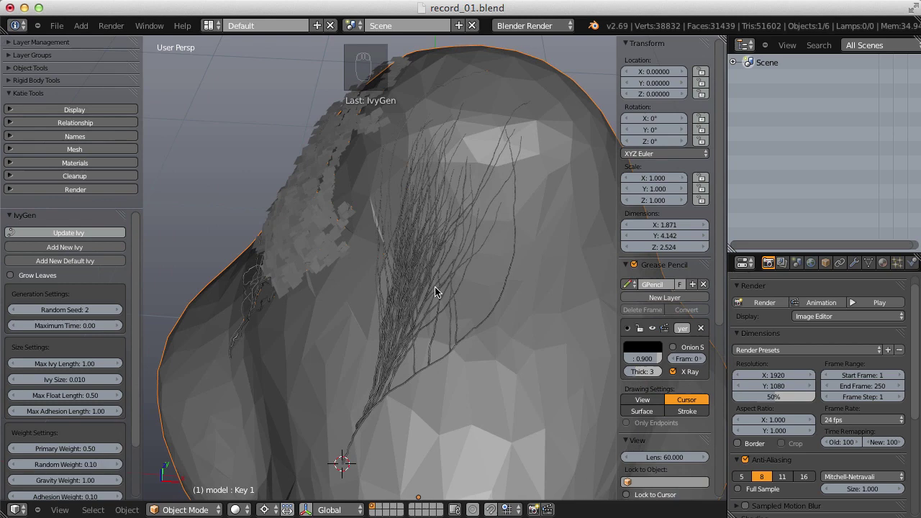
pyautogui.middleClick(438, 290)
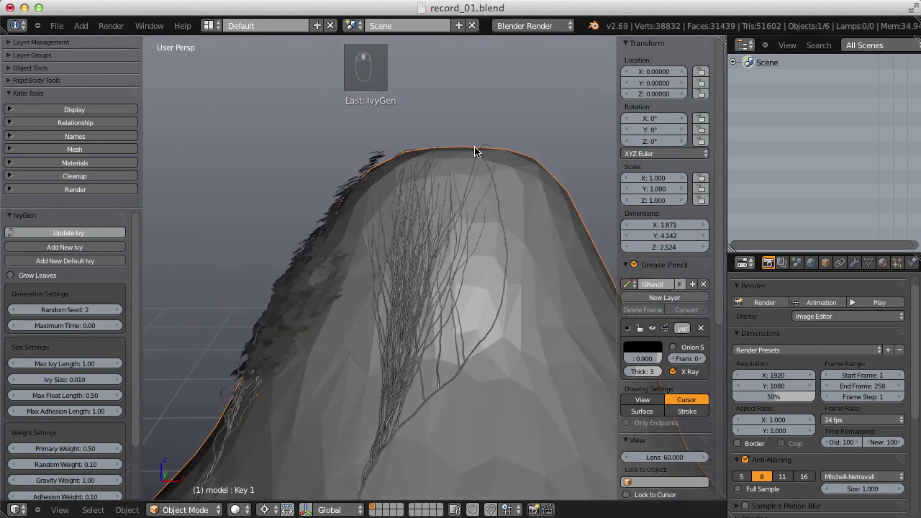
# Regrow the ivy with Random Weight 0.20 and Gravity Weight 2.00 and look over the branchier fan
pyautogui.moveTo(77, 465); pyautogui.dragTo(121, 381)
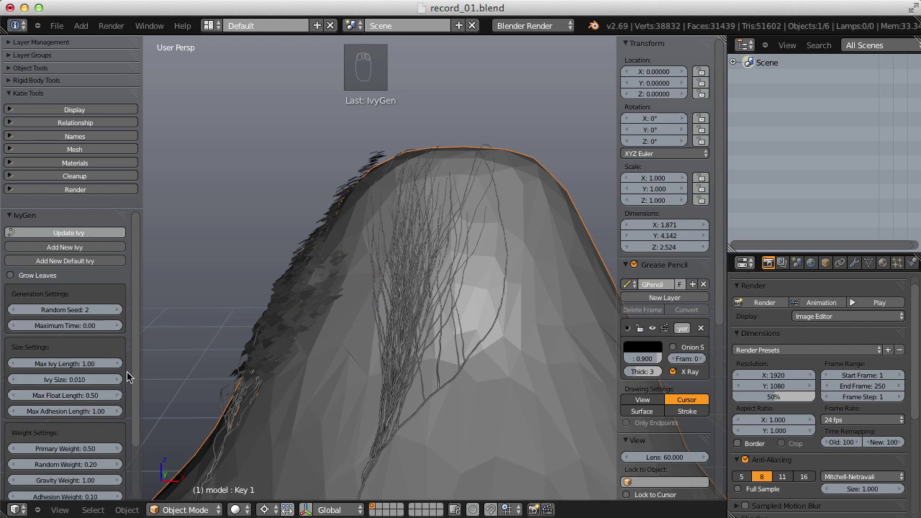
pyautogui.moveTo(134, 367); pyautogui.dragTo(73, 425)
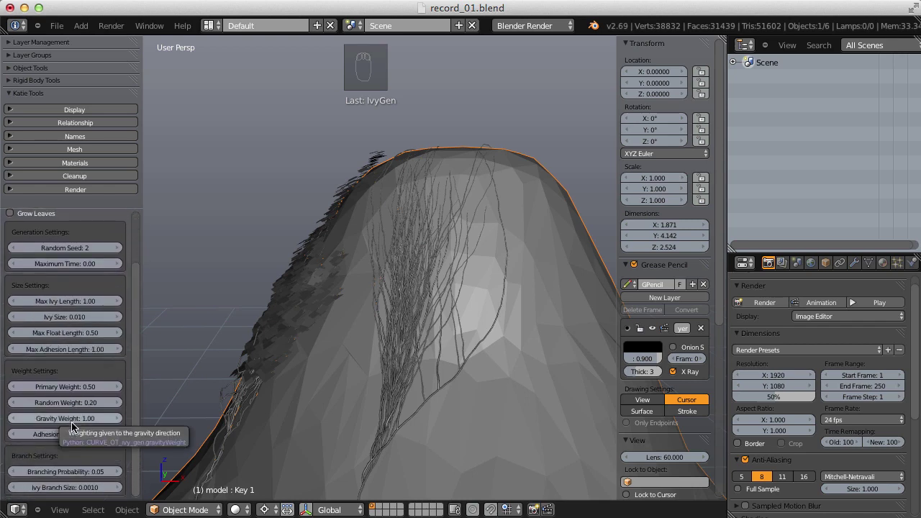
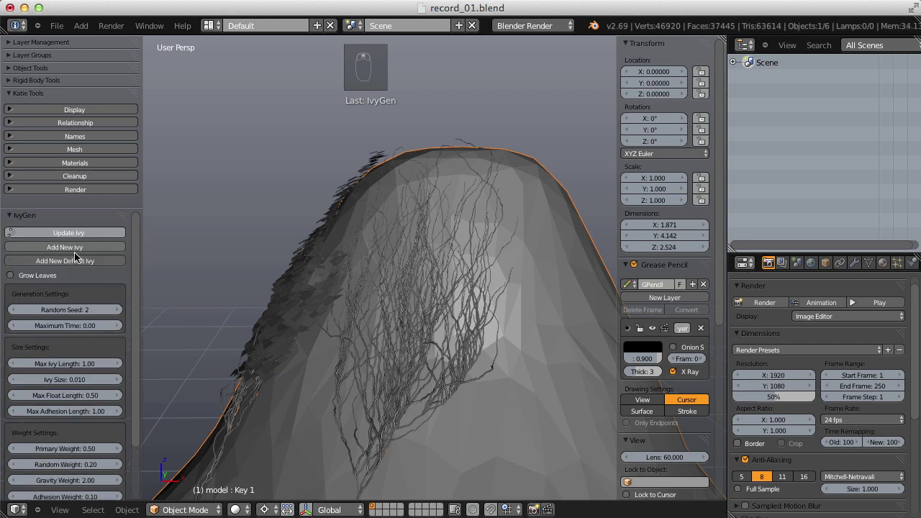
pyautogui.click(84, 239)
pyautogui.middleClick(346, 296)
pyautogui.middleClick(430, 317)
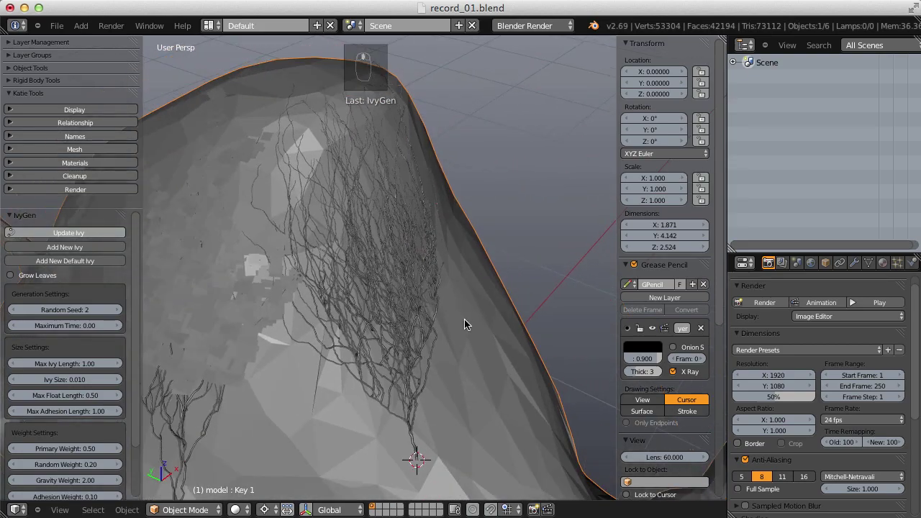
pyautogui.middleClick(422, 325)
pyautogui.moveTo(521, 312); pyautogui.dragTo(441, 319)
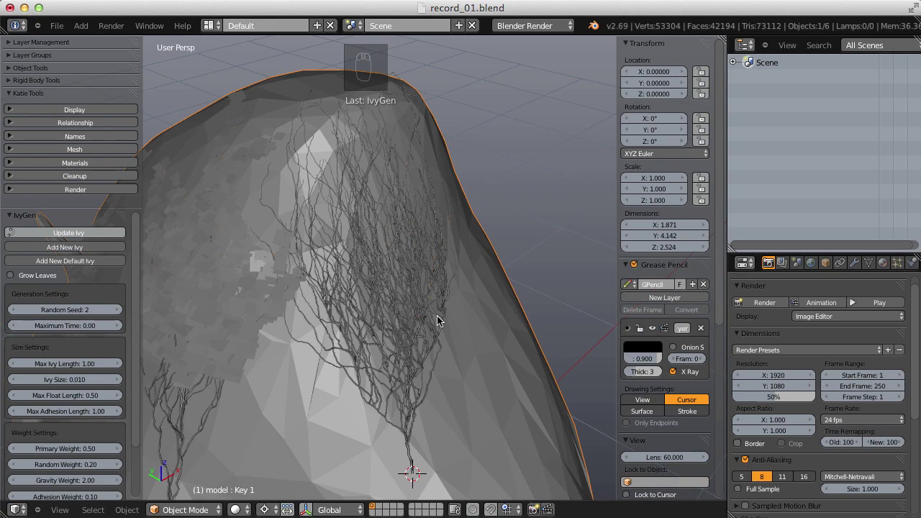
pyautogui.moveTo(442, 302); pyautogui.dragTo(379, 339)
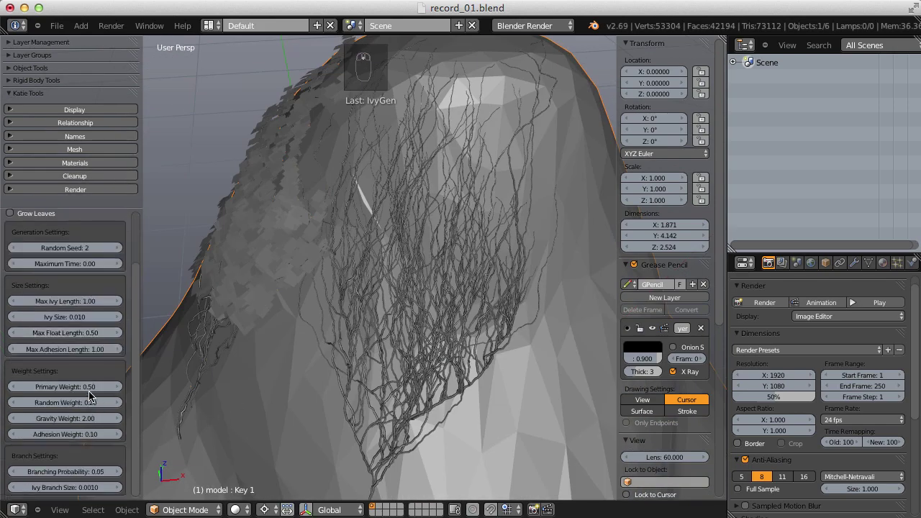
# Regrow the ivy with Gravity Weight 4.00 and view it from the front
pyautogui.moveTo(83, 422); pyautogui.dragTo(84, 406)
pyautogui.middleClick(84, 407)
pyautogui.click(121, 244)
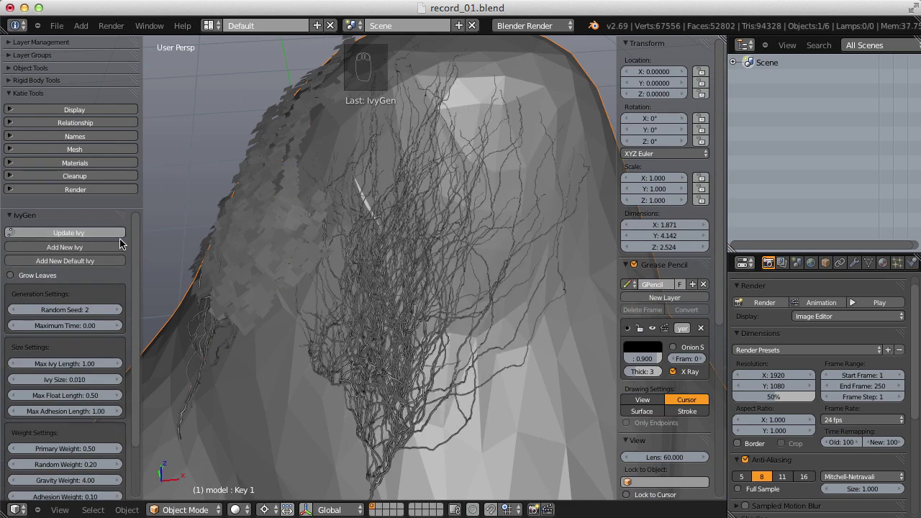
pyautogui.moveTo(302, 259); pyautogui.dragTo(450, 341)
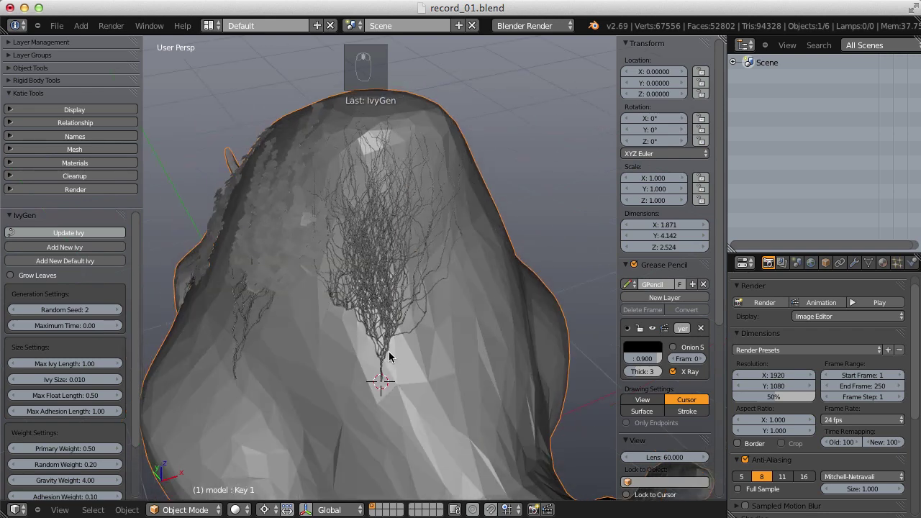
# Regrow the ivy with Gravity Weight 8.00
pyautogui.press('d')
pyautogui.middleClick(384, 356)
pyautogui.moveTo(382, 356); pyautogui.dragTo(138, 283)
pyautogui.press('d')
pyautogui.press('d')
pyautogui.press('d')
pyautogui.press('d')
pyautogui.press('d')
pyautogui.press('d')
pyautogui.press('d')
pyautogui.moveTo(138, 282); pyautogui.dragTo(84, 317)
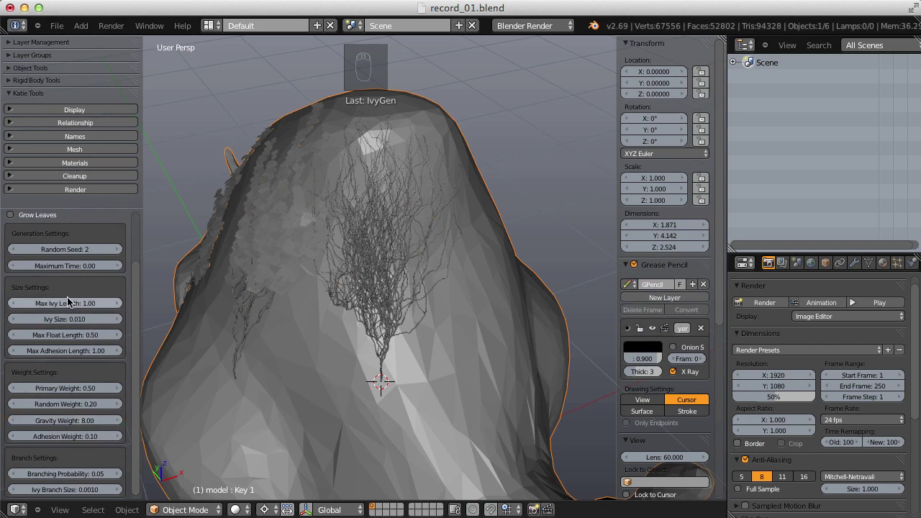
pyautogui.moveTo(137, 300); pyautogui.dragTo(134, 297)
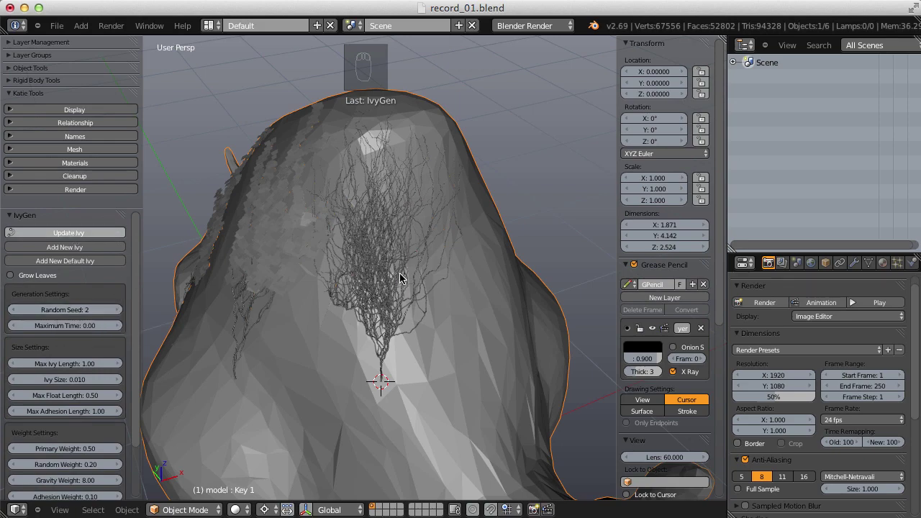
pyautogui.moveTo(413, 280); pyautogui.dragTo(411, 262)
# Inspect the heavy-gravity ivy, then regrow it with Gravity Weight lowered to 0.50
pyautogui.middleClick(392, 359)
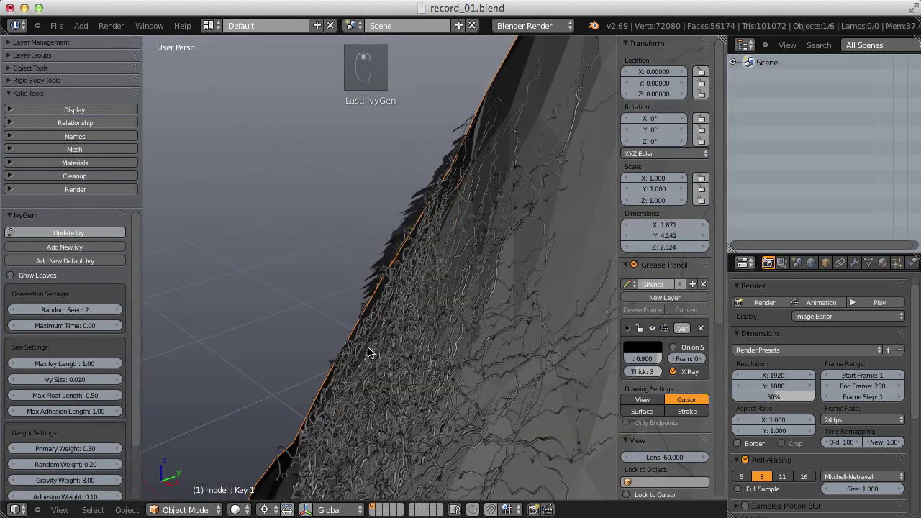
pyautogui.middleClick(340, 310)
pyautogui.middleClick(450, 314)
pyautogui.click(474, 322)
pyautogui.moveTo(404, 306); pyautogui.dragTo(128, 413)
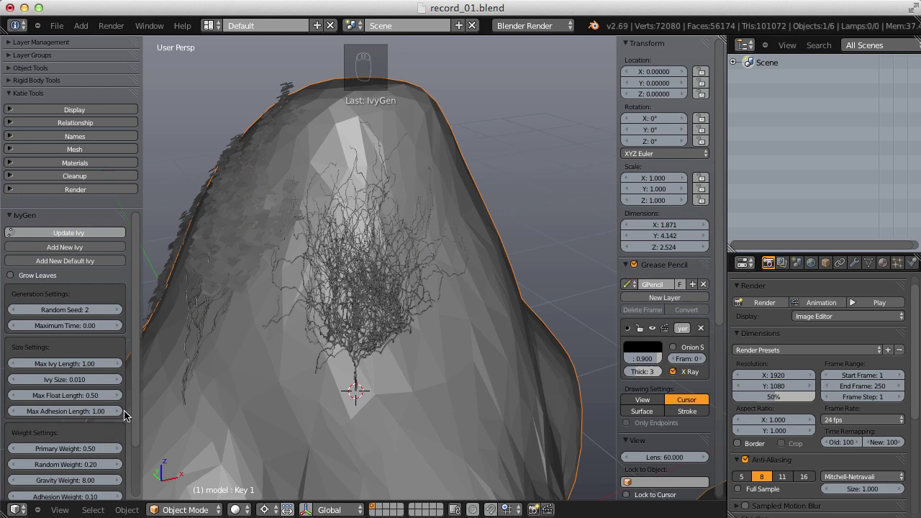
pyautogui.moveTo(140, 405); pyautogui.dragTo(75, 422)
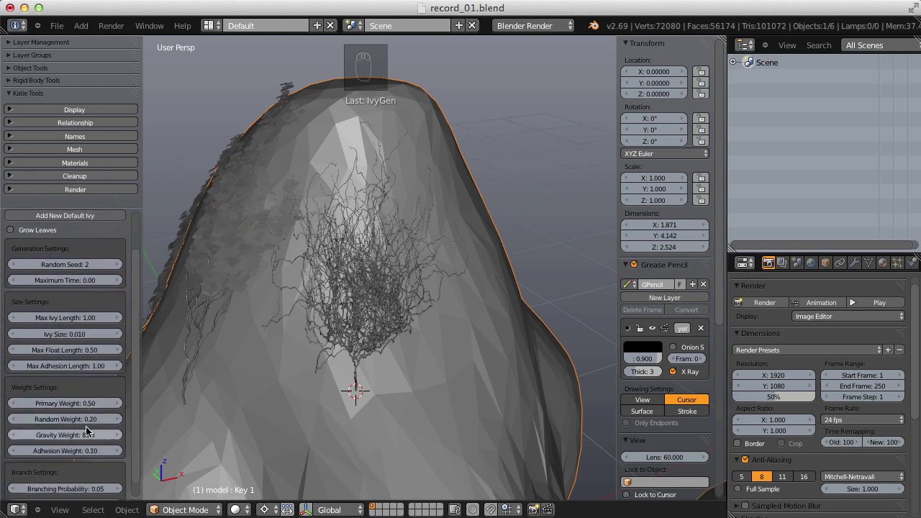
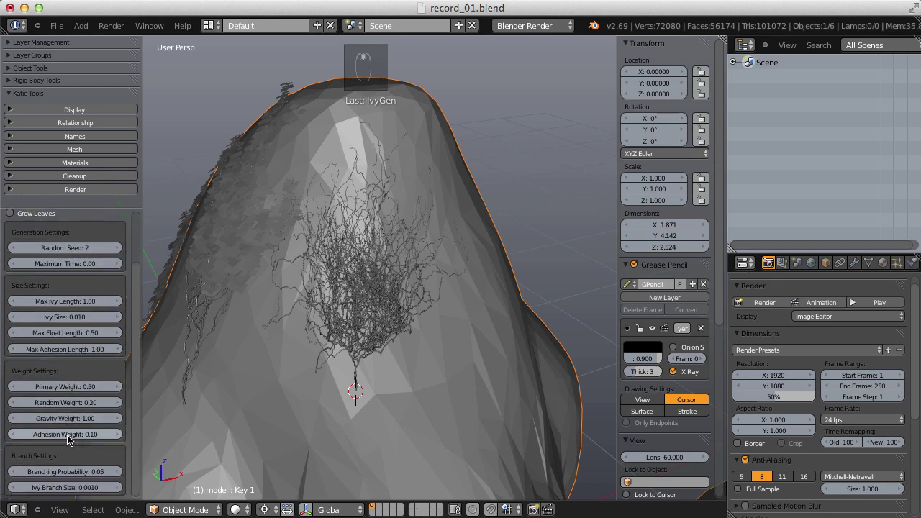
pyautogui.click(70, 419)
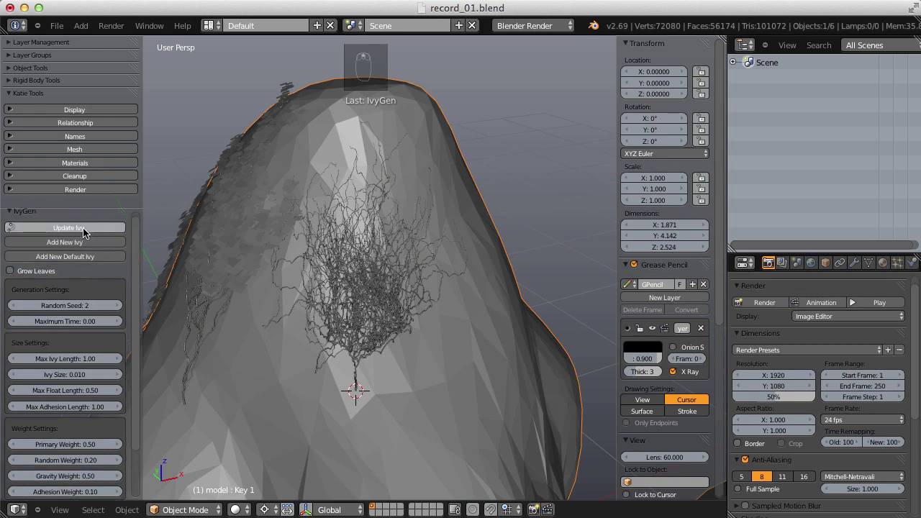
pyautogui.click(122, 219)
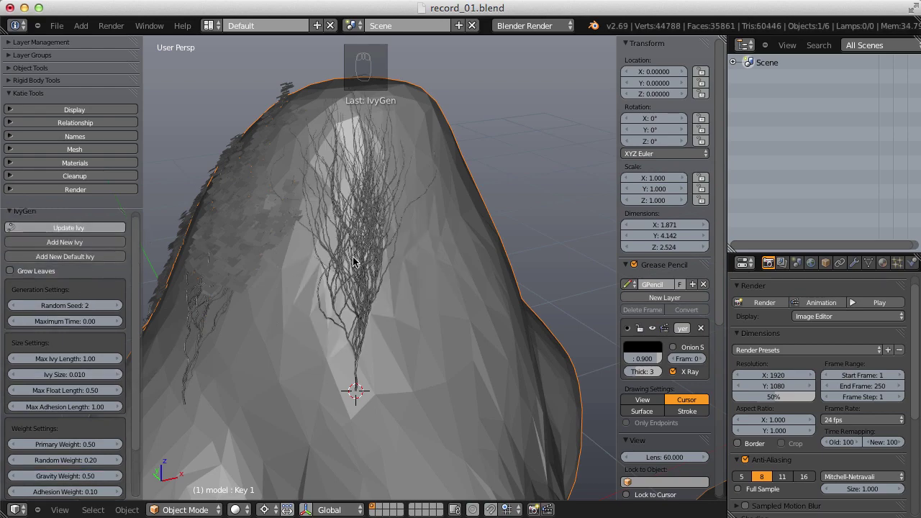
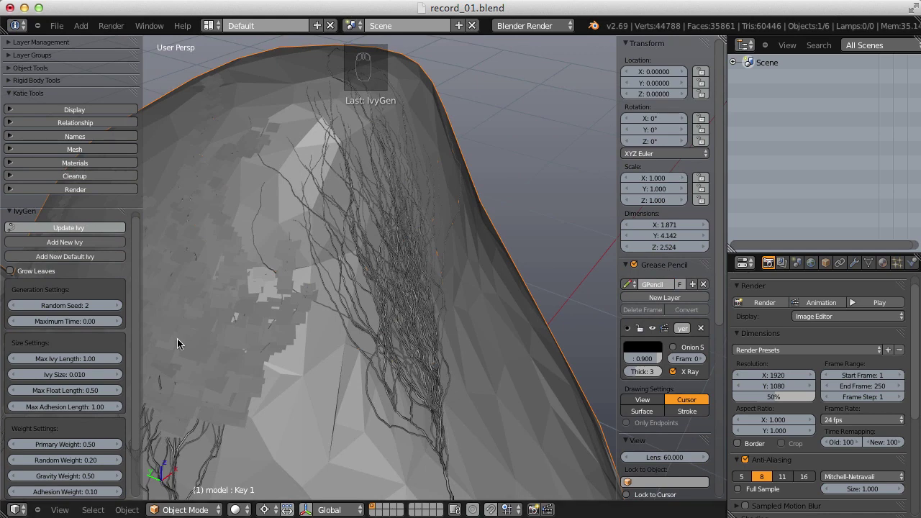
# Return Adhesion Weight to 0.10 with gravity 1.00 and view the vines draped over the rhino
pyautogui.moveTo(65, 474); pyautogui.dragTo(138, 369)
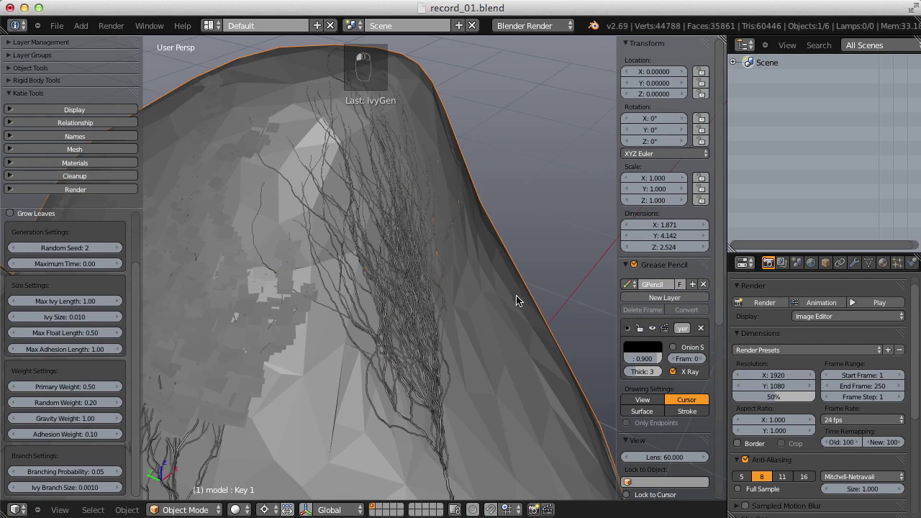
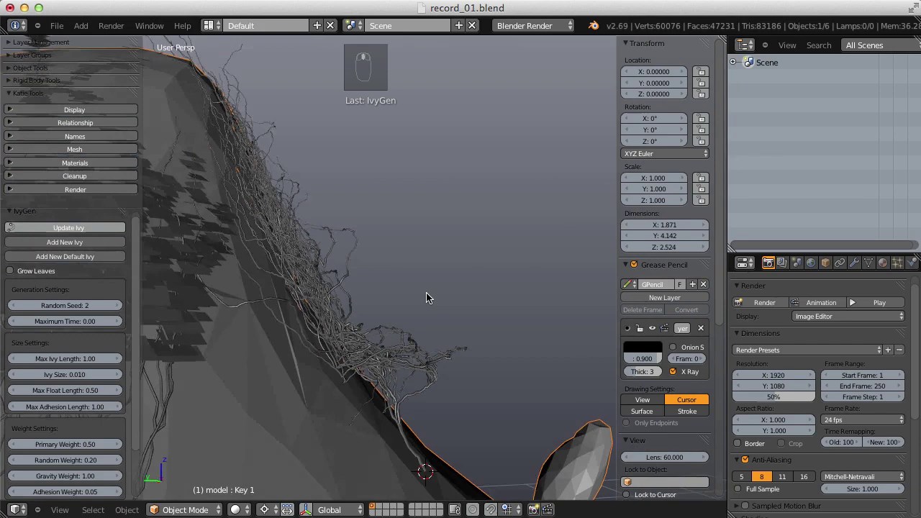
pyautogui.moveTo(327, 285); pyautogui.dragTo(422, 297)
pyautogui.moveTo(137, 289); pyautogui.dragTo(403, 277)
pyautogui.moveTo(67, 434); pyautogui.dragTo(139, 384)
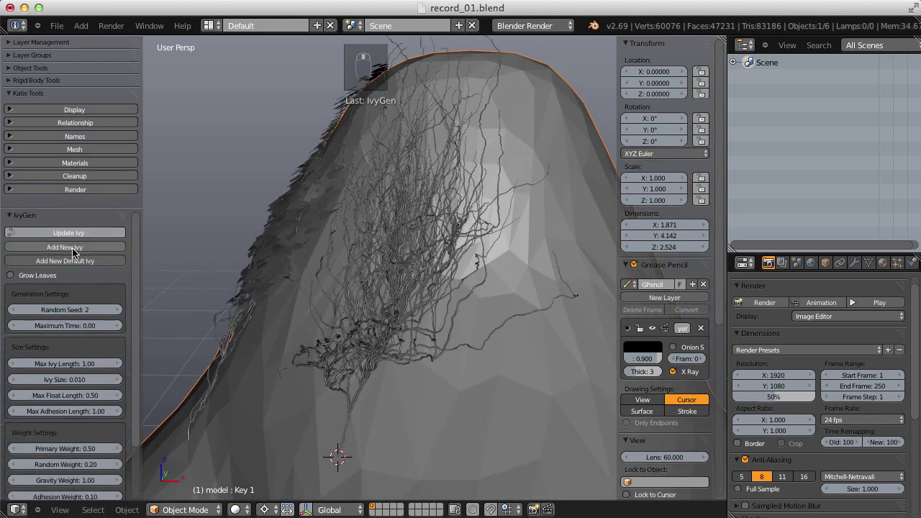
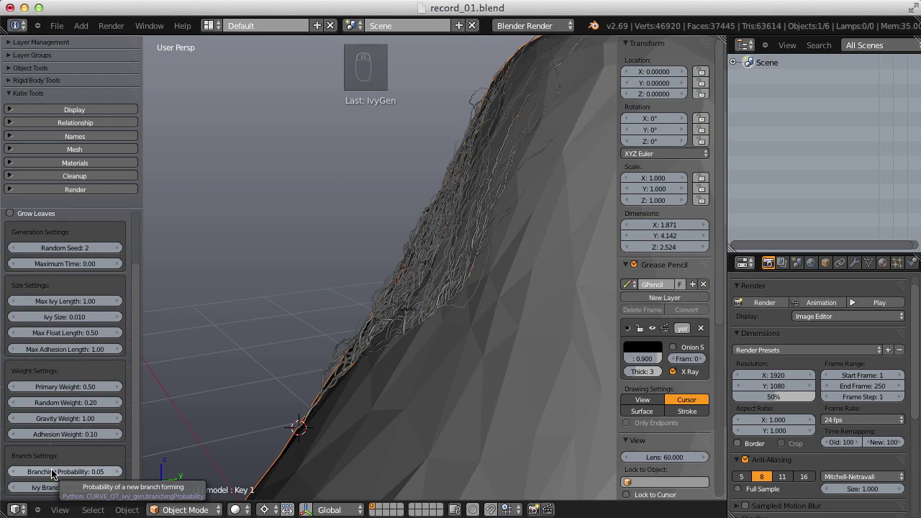
# Face the ivy from the front and regenerate the vines into a new fan
pyautogui.moveTo(348, 290); pyautogui.dragTo(394, 257)
pyautogui.click(395, 258)
pyautogui.moveTo(395, 259); pyautogui.dragTo(85, 477)
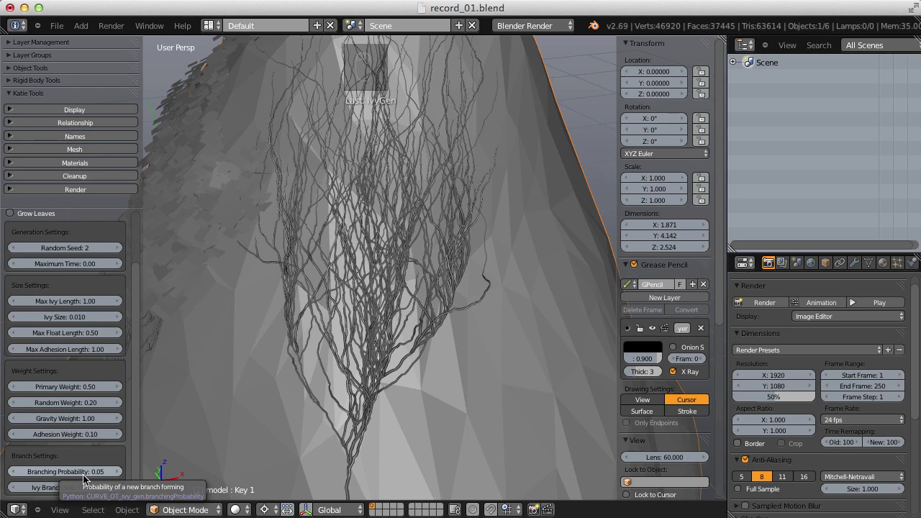
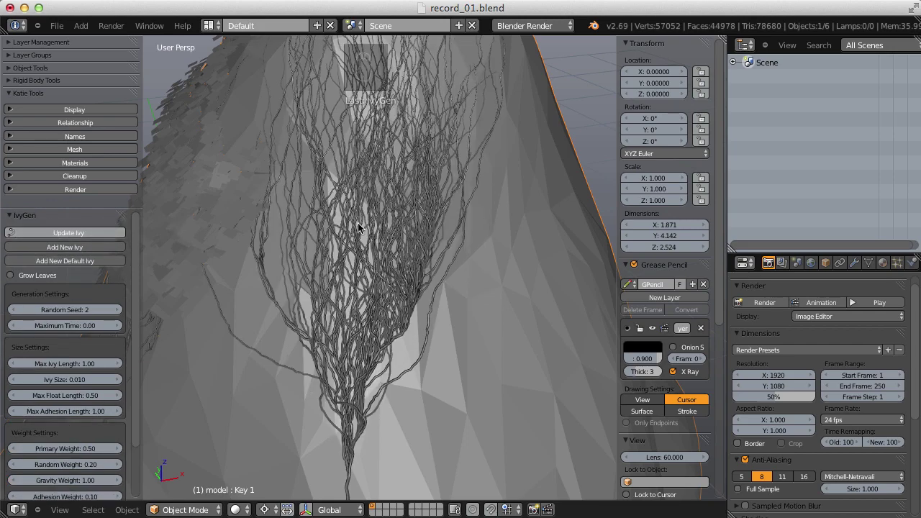
pyautogui.moveTo(468, 241); pyautogui.dragTo(498, 301)
pyautogui.moveTo(442, 397); pyautogui.dragTo(84, 474)
pyautogui.moveTo(84, 473); pyautogui.dragTo(77, 464)
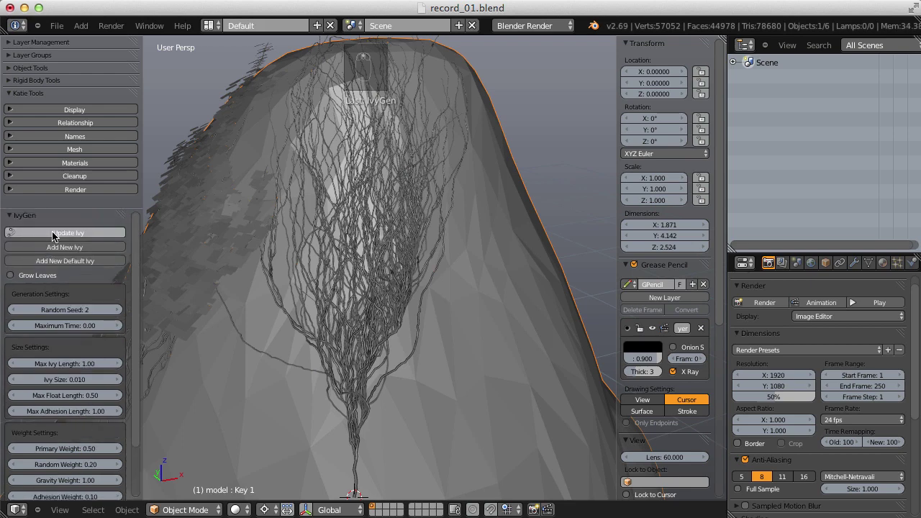
# Regenerate the ivy again and orbit around the denser web fanning from its root
pyautogui.moveTo(58, 236); pyautogui.dragTo(58, 236)
pyautogui.middleClick(426, 339)
pyautogui.middleClick(388, 307)
pyautogui.middleClick(374, 252)
pyautogui.middleClick(344, 364)
pyautogui.middleClick(348, 203)
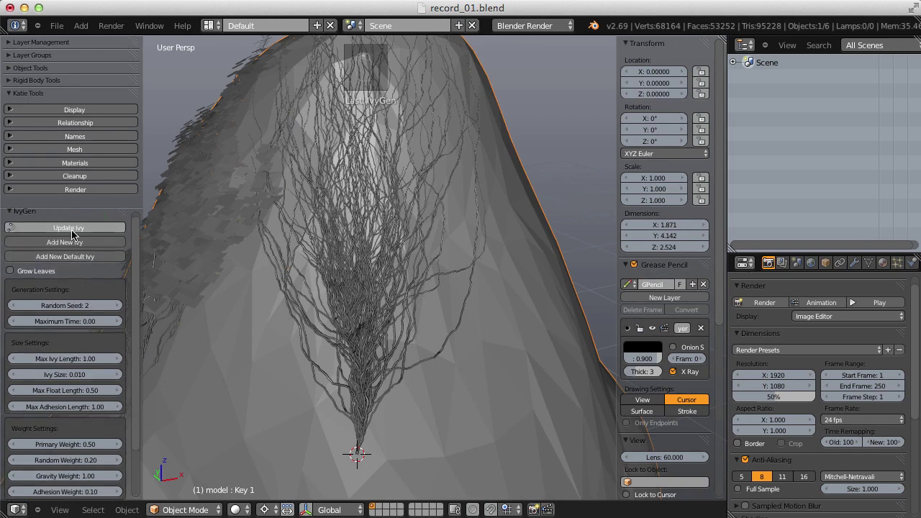
# Regrow the ivy at branching probability 0.01 and inspect the few sparse vines from below
pyautogui.moveTo(484, 246); pyautogui.dragTo(551, 262)
pyautogui.moveTo(586, 246); pyautogui.dragTo(427, 301)
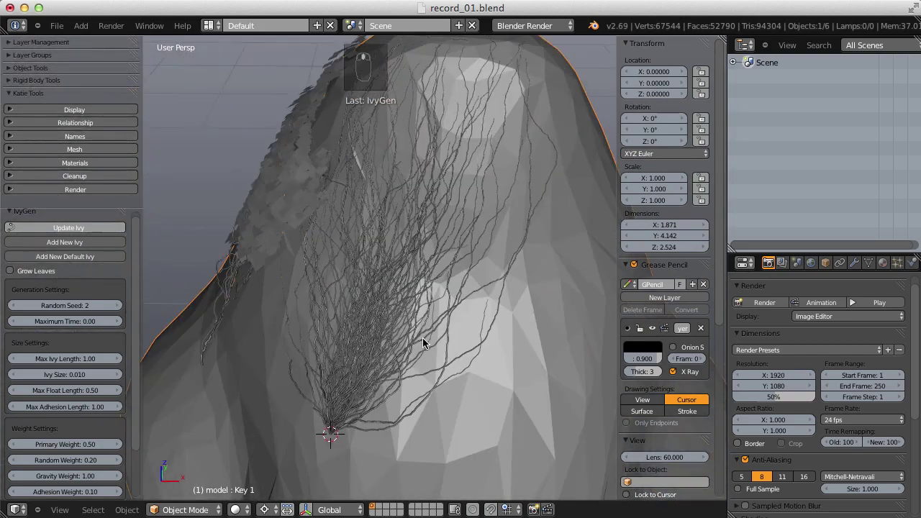
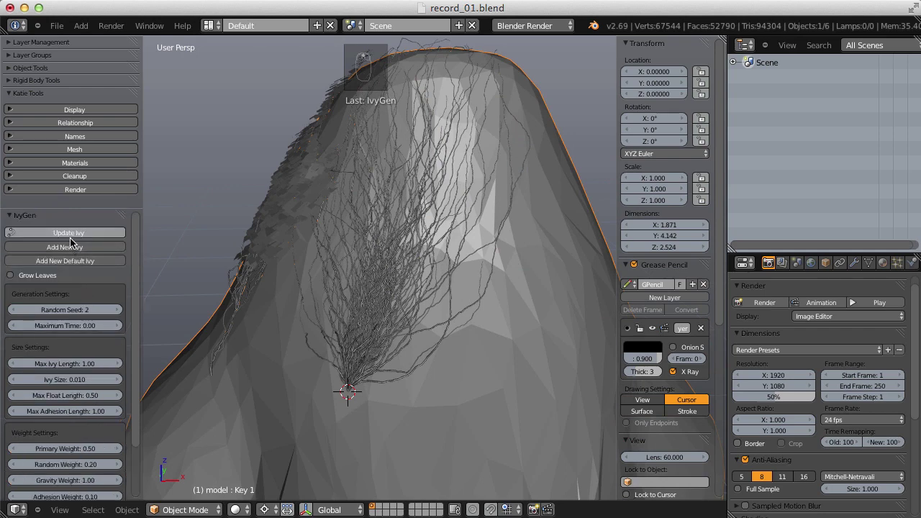
pyautogui.click(126, 233)
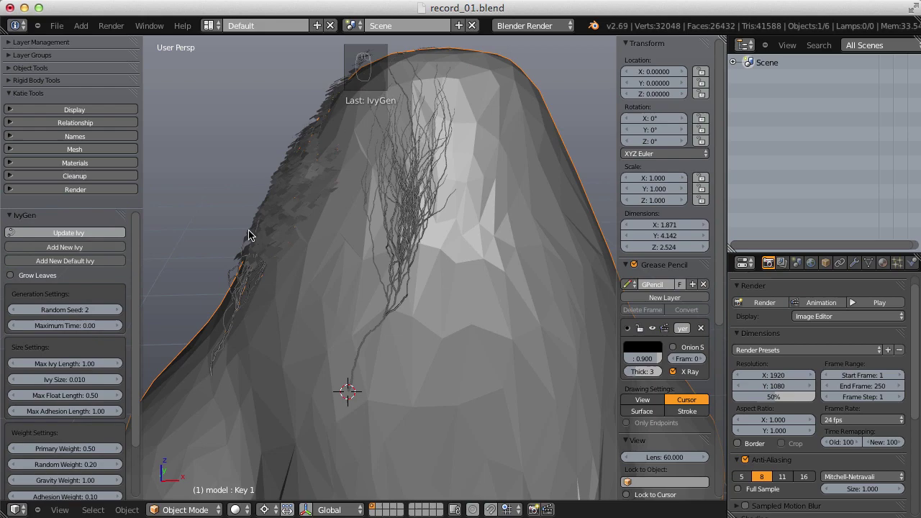
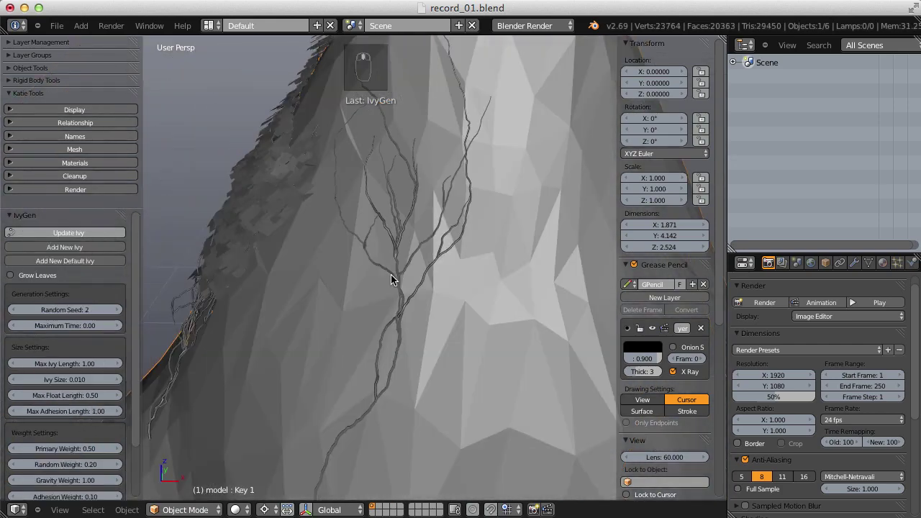
pyautogui.middleClick(386, 266)
pyautogui.moveTo(141, 353); pyautogui.dragTo(81, 474)
# Return branching probability to 0.05 and zoom in on the still-sparse vines
pyautogui.moveTo(78, 471); pyautogui.dragTo(80, 460)
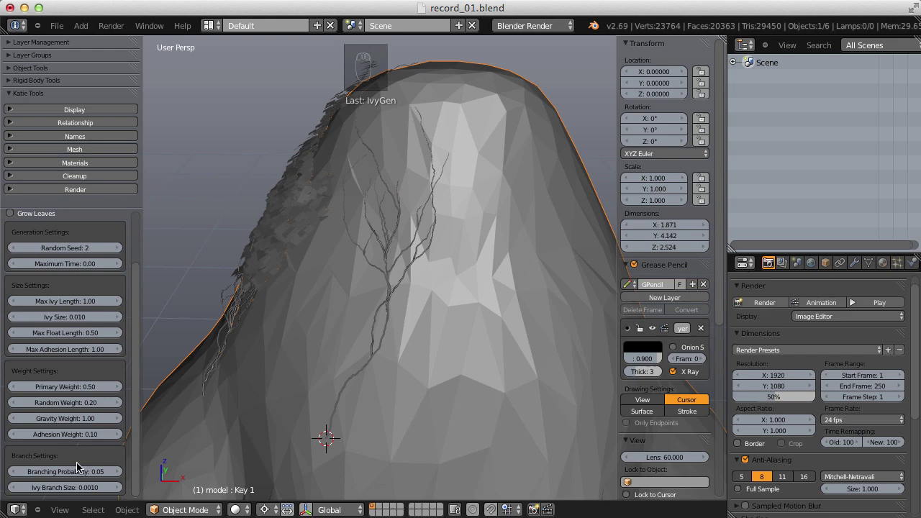
pyautogui.moveTo(437, 292); pyautogui.dragTo(445, 342)
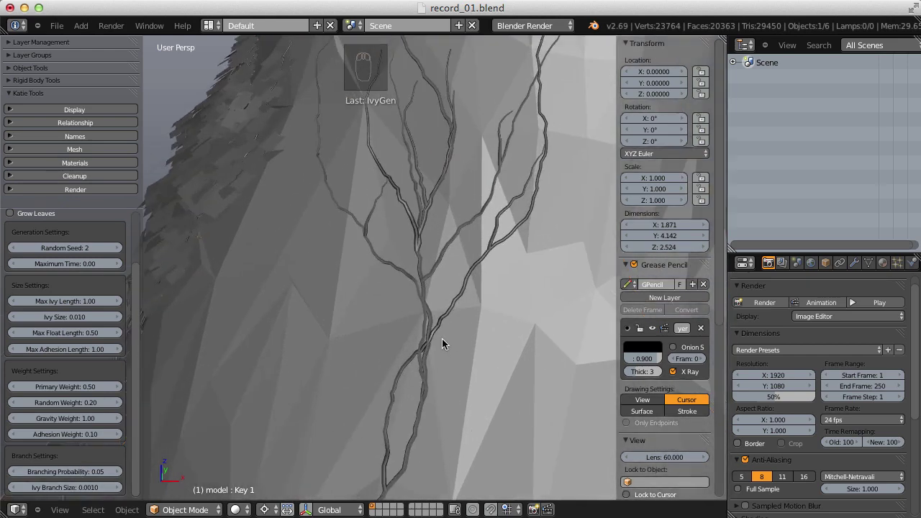
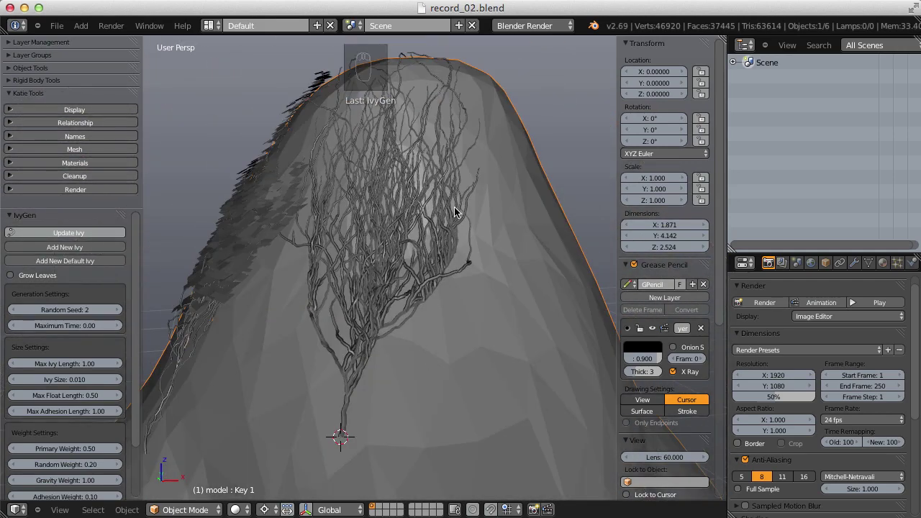
# Enable Grow Leaves and regrow the ivy so leaves appear along the vines
pyautogui.moveTo(459, 206); pyautogui.dragTo(477, 242)
pyautogui.moveTo(464, 233); pyautogui.dragTo(12, 277)
pyautogui.moveTo(12, 277); pyautogui.dragTo(74, 489)
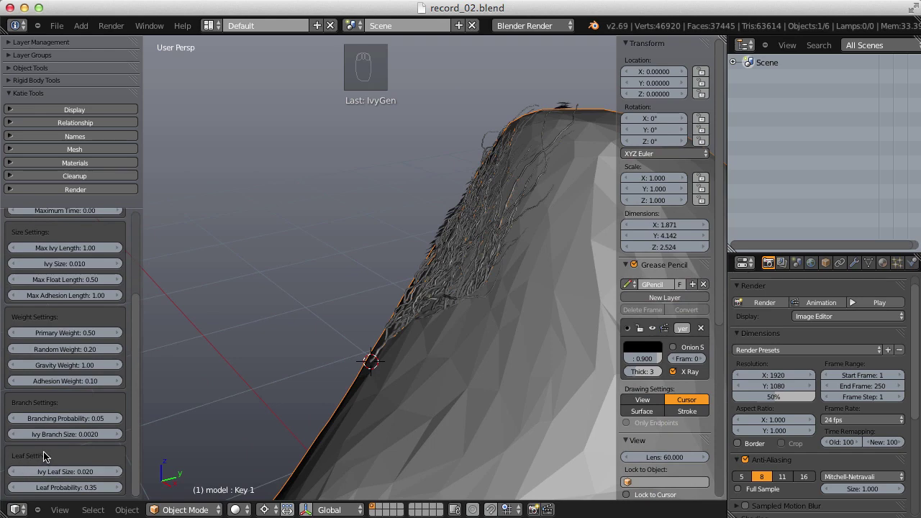
pyautogui.moveTo(139, 351); pyautogui.dragTo(81, 215)
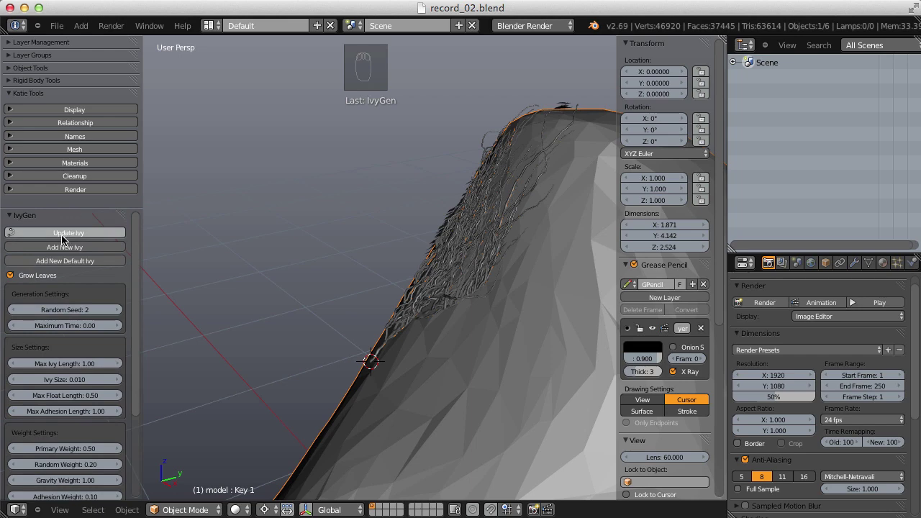
pyautogui.moveTo(461, 246); pyautogui.dragTo(455, 266)
pyautogui.moveTo(416, 249); pyautogui.dragTo(137, 278)
pyautogui.moveTo(137, 278); pyautogui.dragTo(71, 473)
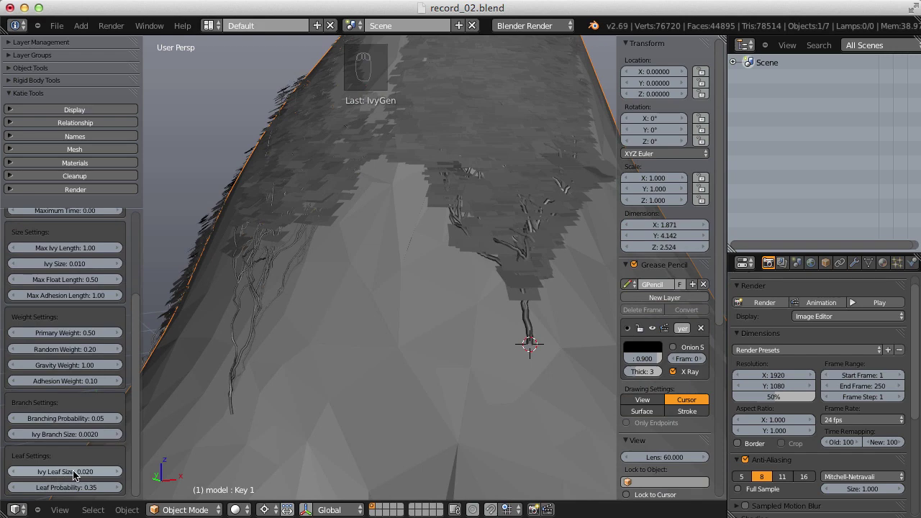
pyautogui.moveTo(57, 465); pyautogui.dragTo(57, 465)
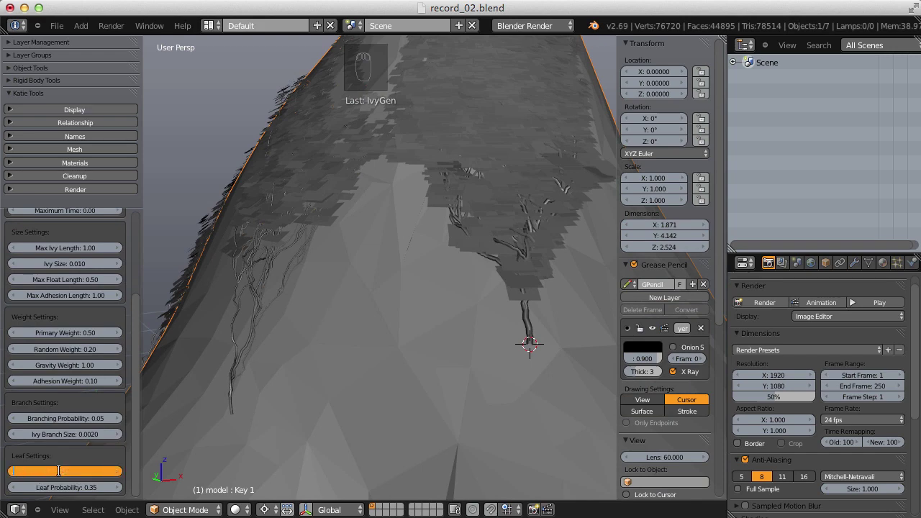
# Adjust Ivy Leaf Size to 0.020 and move in close to the leafy ivy
pyautogui.moveTo(138, 342); pyautogui.dragTo(423, 243)
pyautogui.moveTo(448, 222); pyautogui.dragTo(111, 399)
pyautogui.moveTo(137, 254); pyautogui.dragTo(73, 470)
pyautogui.moveTo(73, 471); pyautogui.dragTo(76, 470)
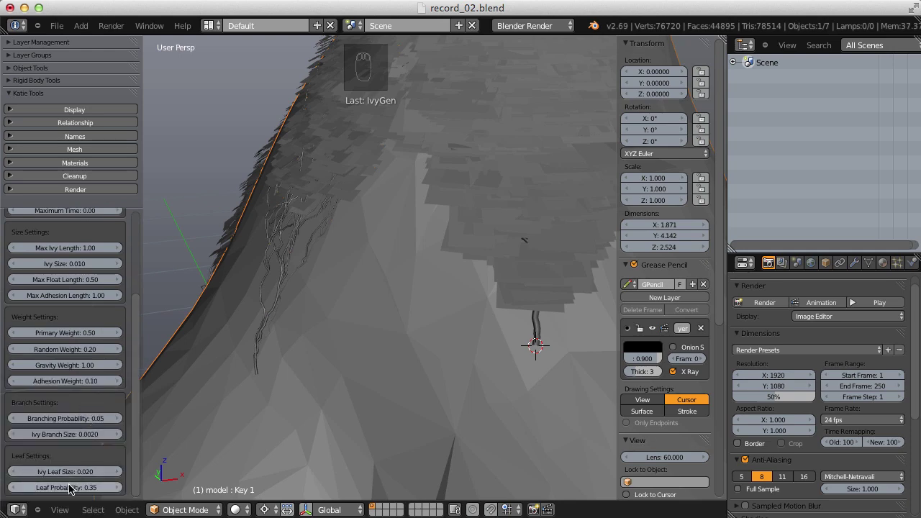
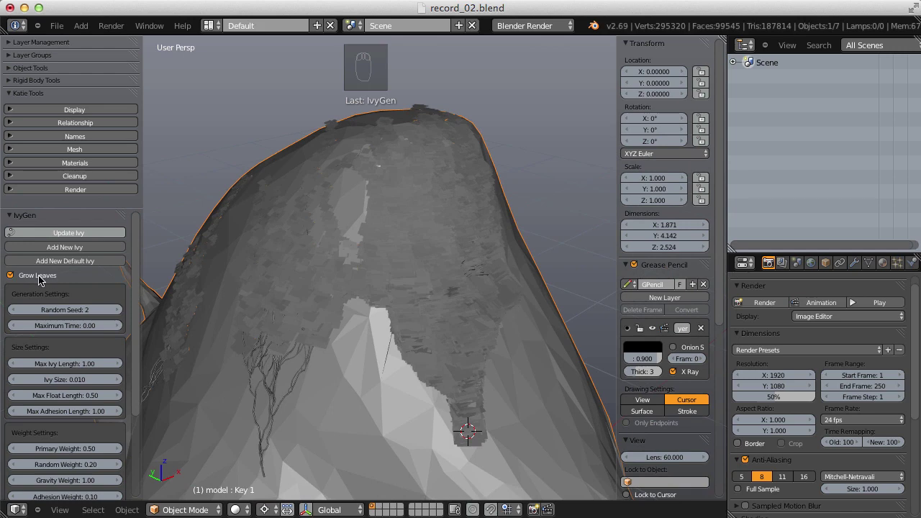
# Disable Grow Leaves, regrow bare vines, and view the whole rhino head
pyautogui.moveTo(26, 278); pyautogui.dragTo(69, 238)
pyautogui.click(68, 235)
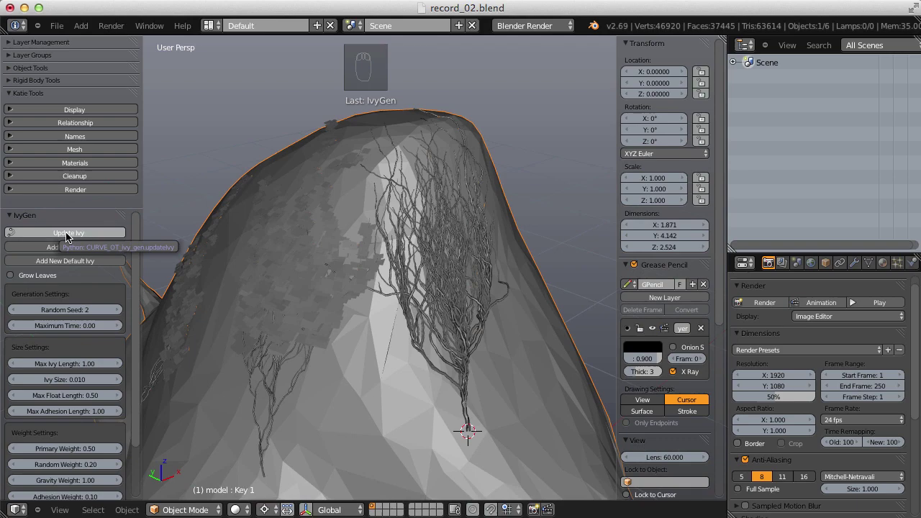
pyautogui.moveTo(365, 253); pyautogui.dragTo(450, 239)
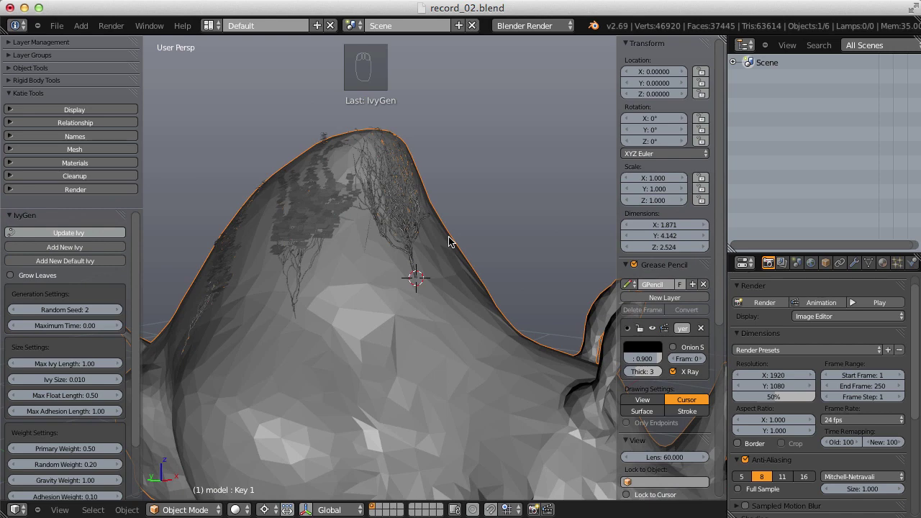